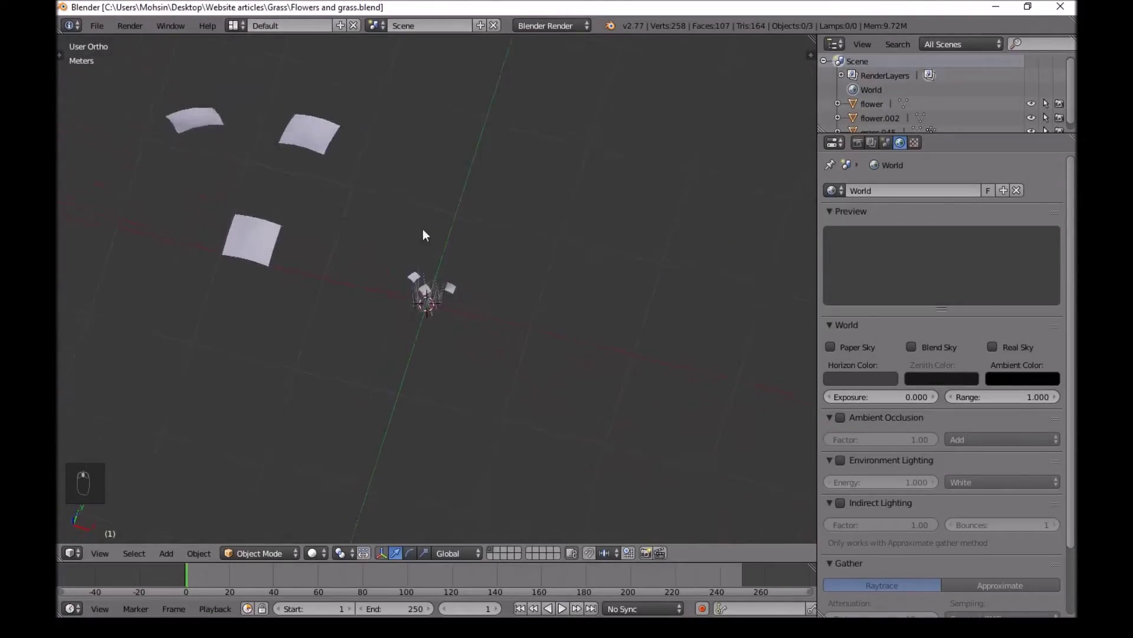
Orbit around the grass clump to inspect it from the side and from above
left_click_drag(300, 180, 444, 327)
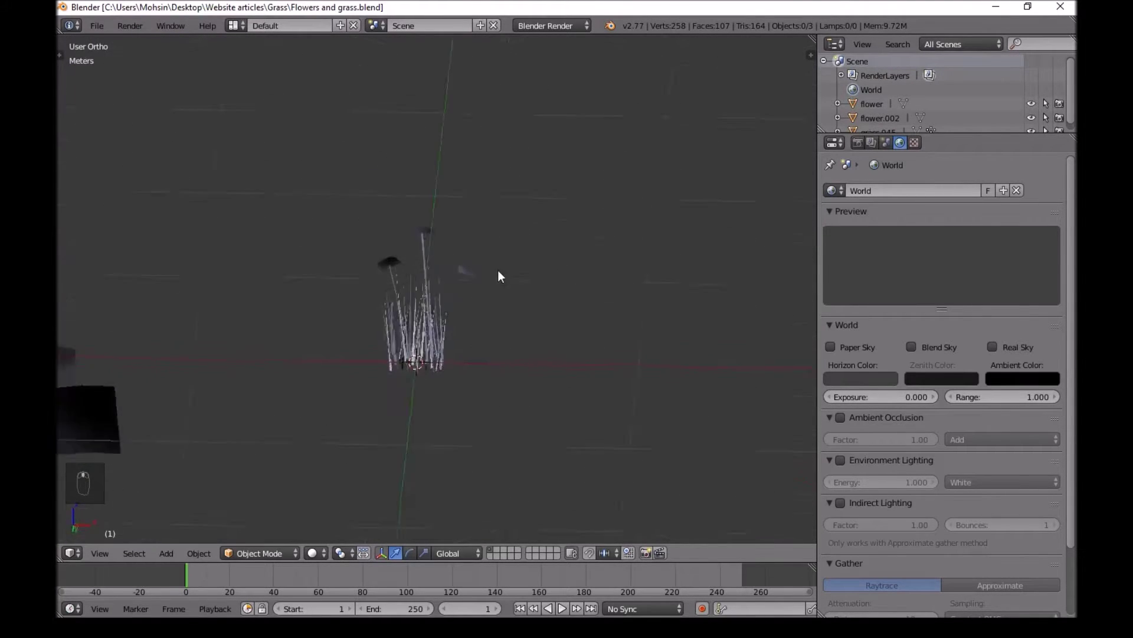
left_click_drag(531, 370, 442, 264)
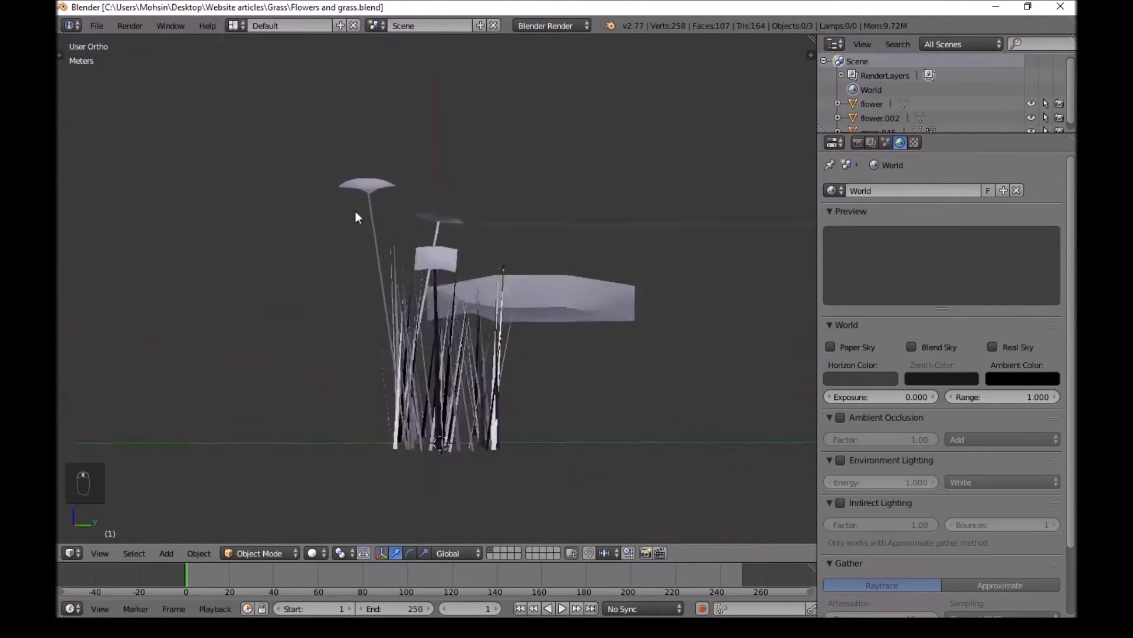
left_click_drag(512, 295, 517, 290)
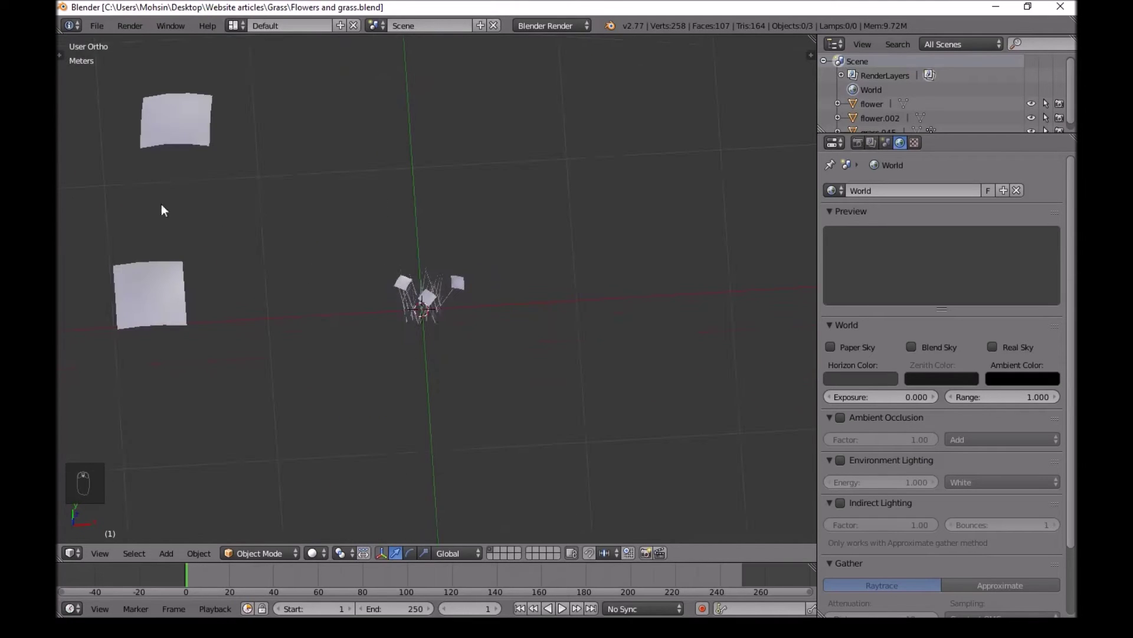
Select flower.002 and decimate its flower heads at ratio 0.14, leaving 5 faces
right_click(215, 229)
key("Delete")
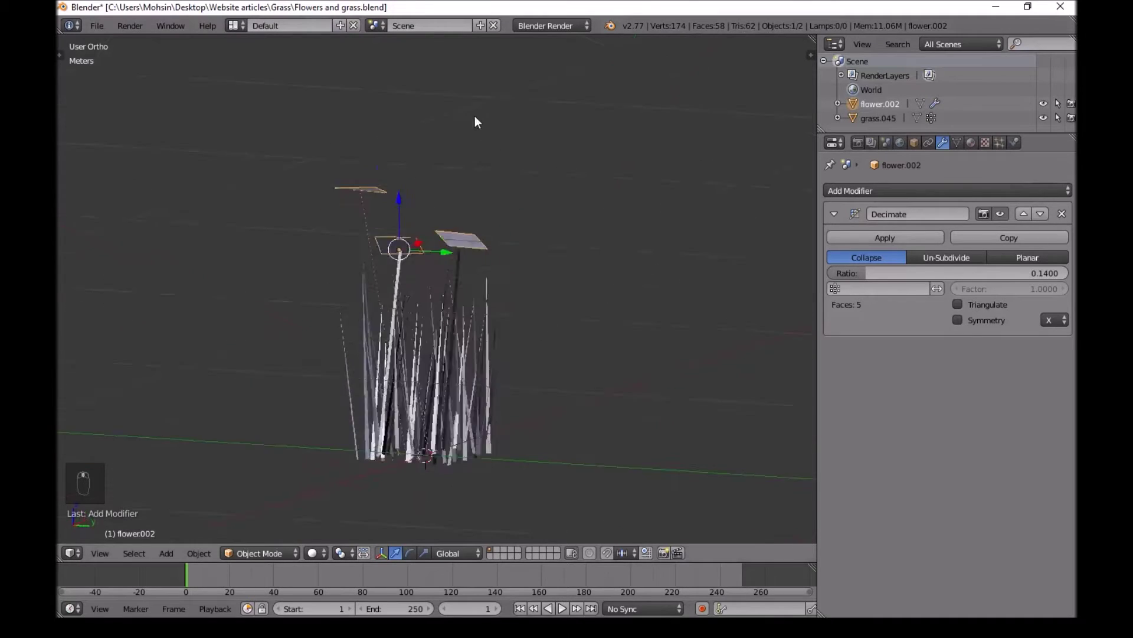
middle_click(625, 200)
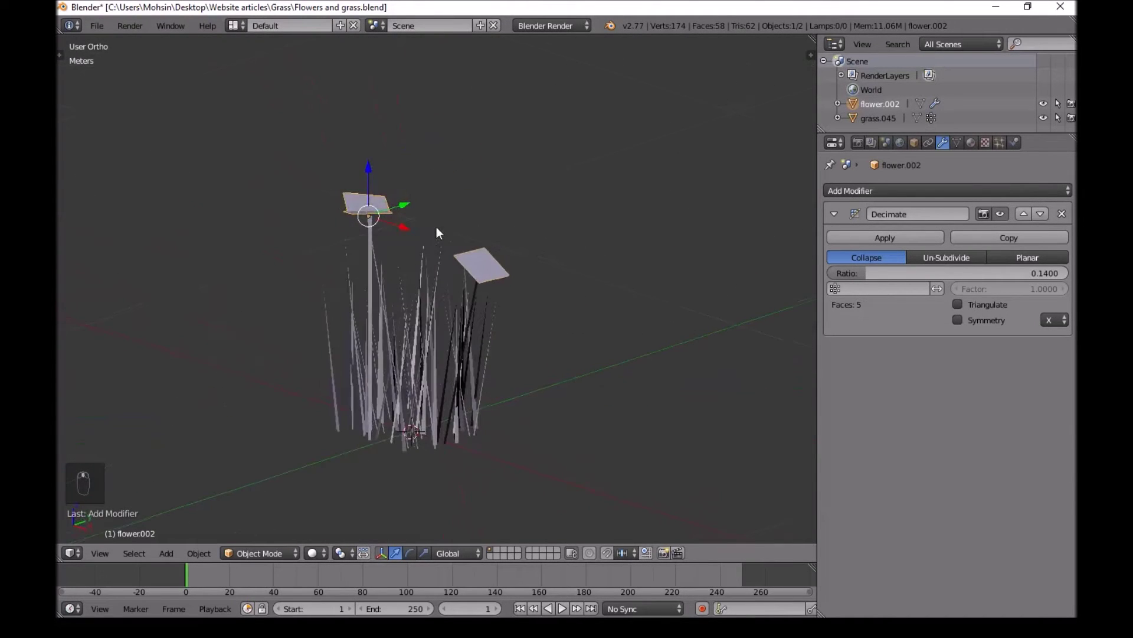
middle_click(416, 152)
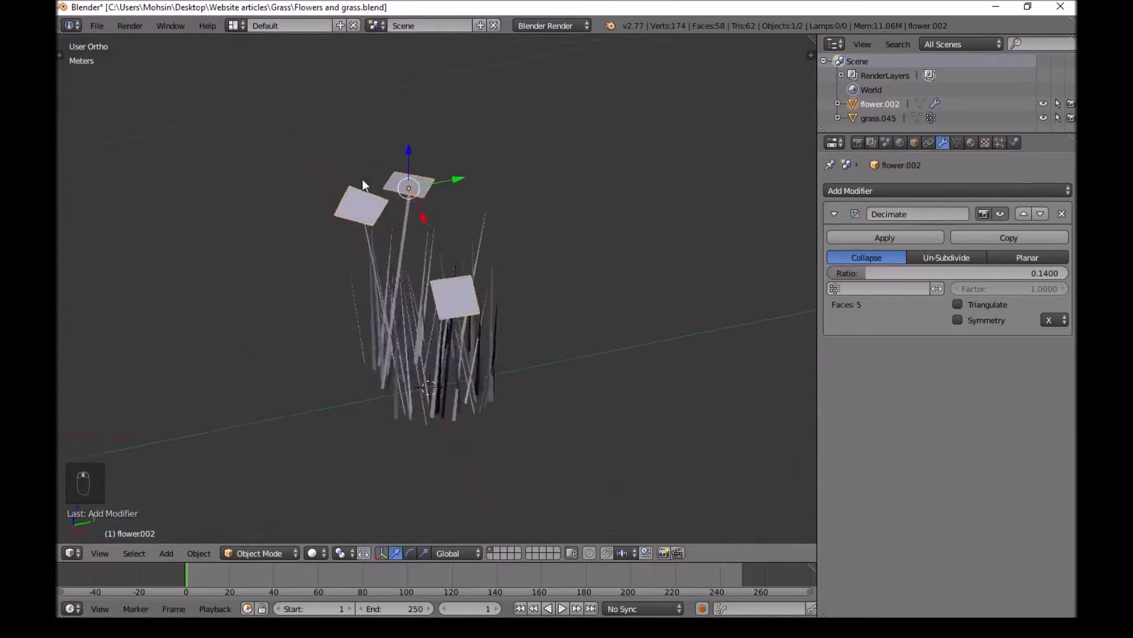
Edit the flower.002 mesh, select all its faces and unwrap them for the white flower image
key("Tab")
key("a")
key("c")
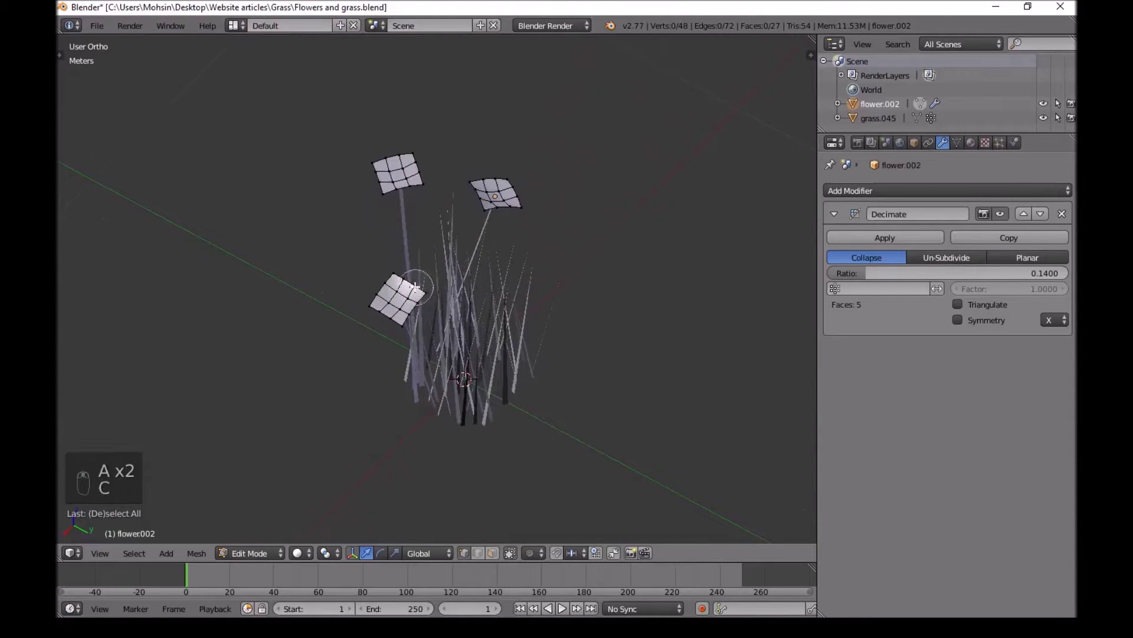
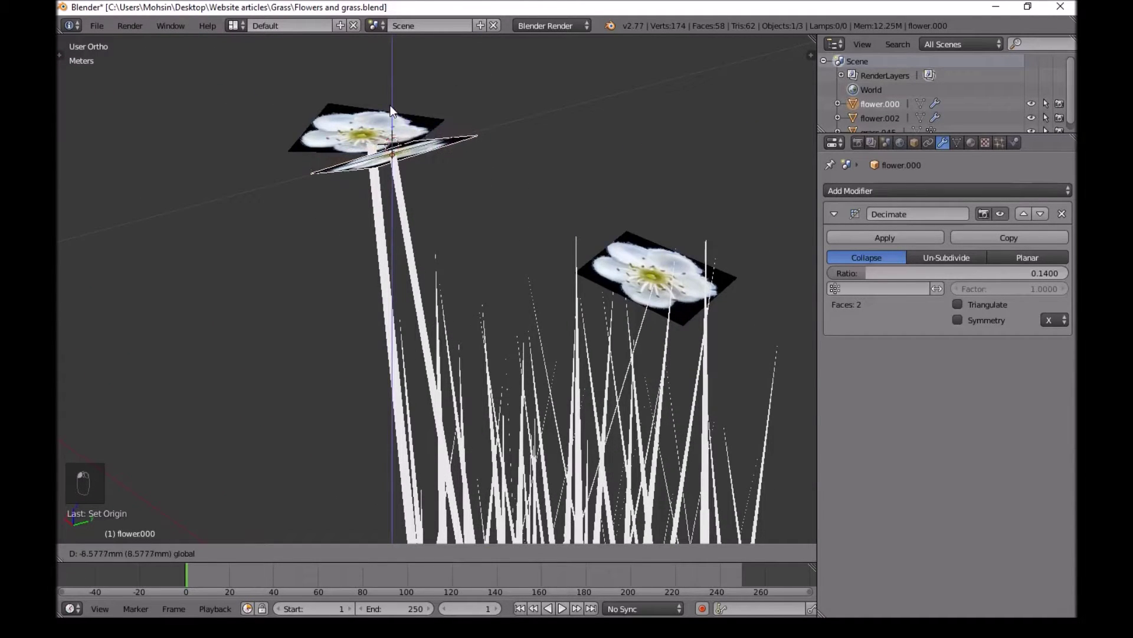
Select one connected flower head in flower.002 and separate it into flower.001
key("r")
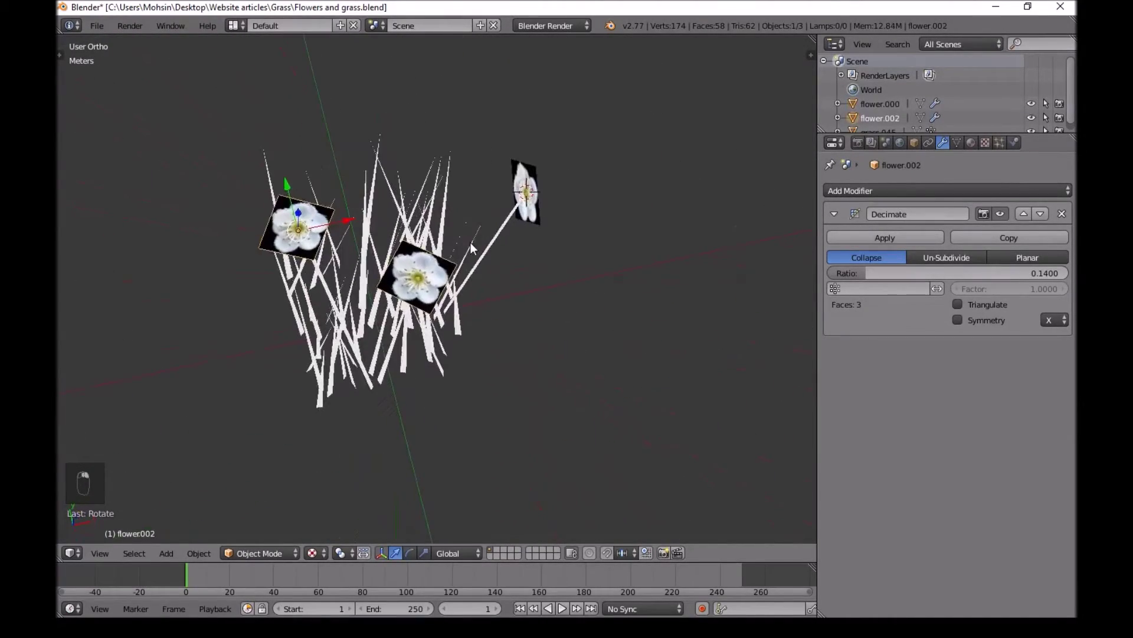
key("Tab")
key("c")
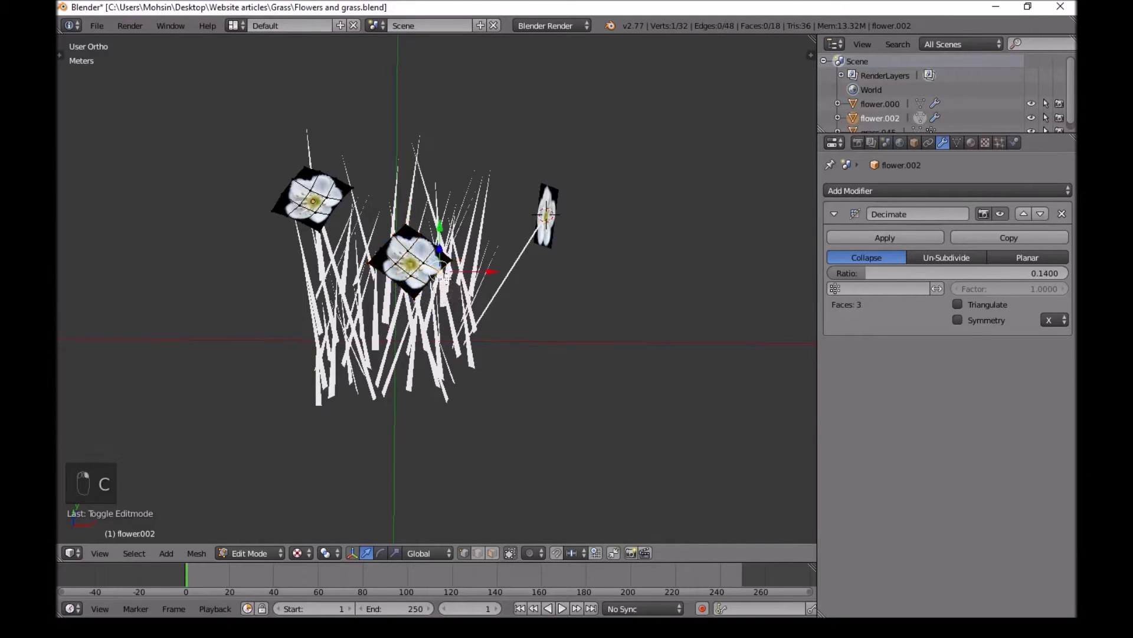
key("c")
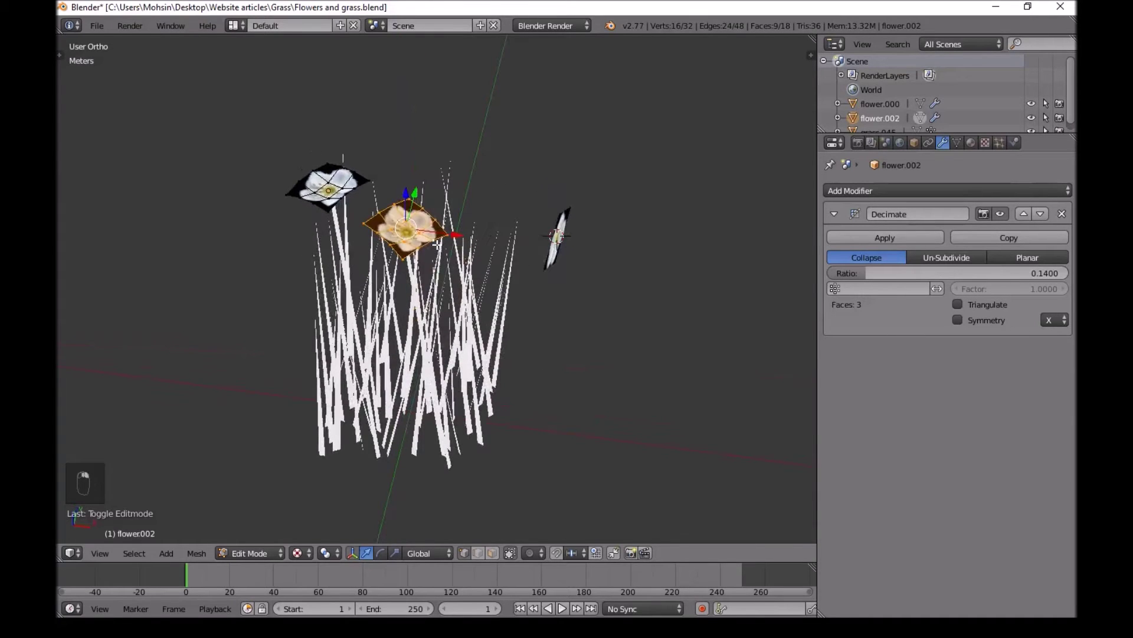
key("p")
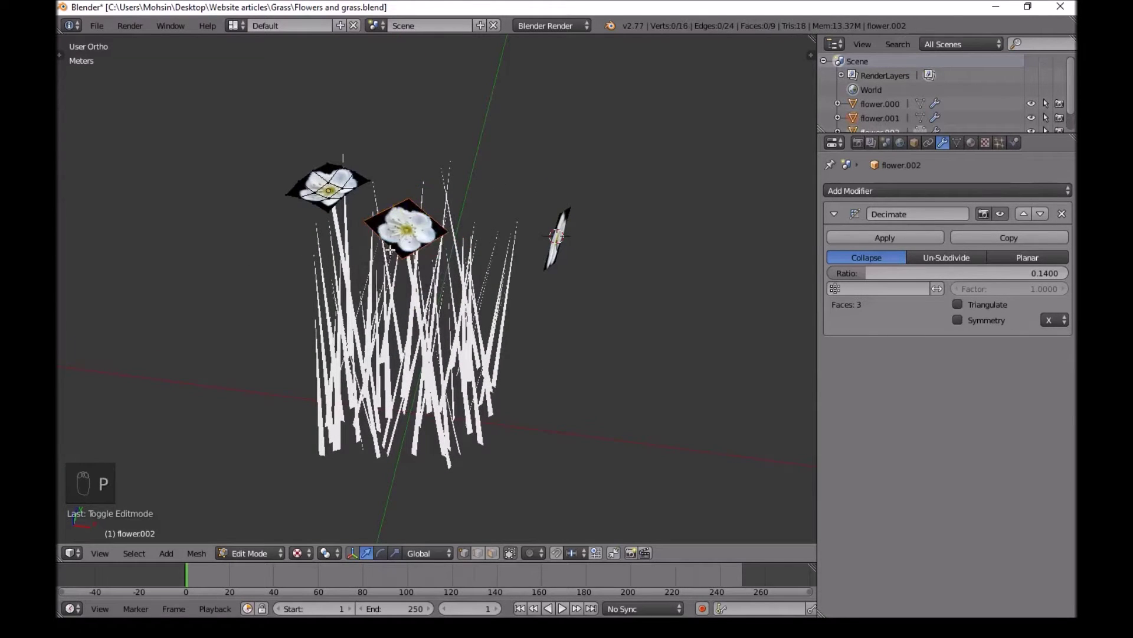
key("Tab")
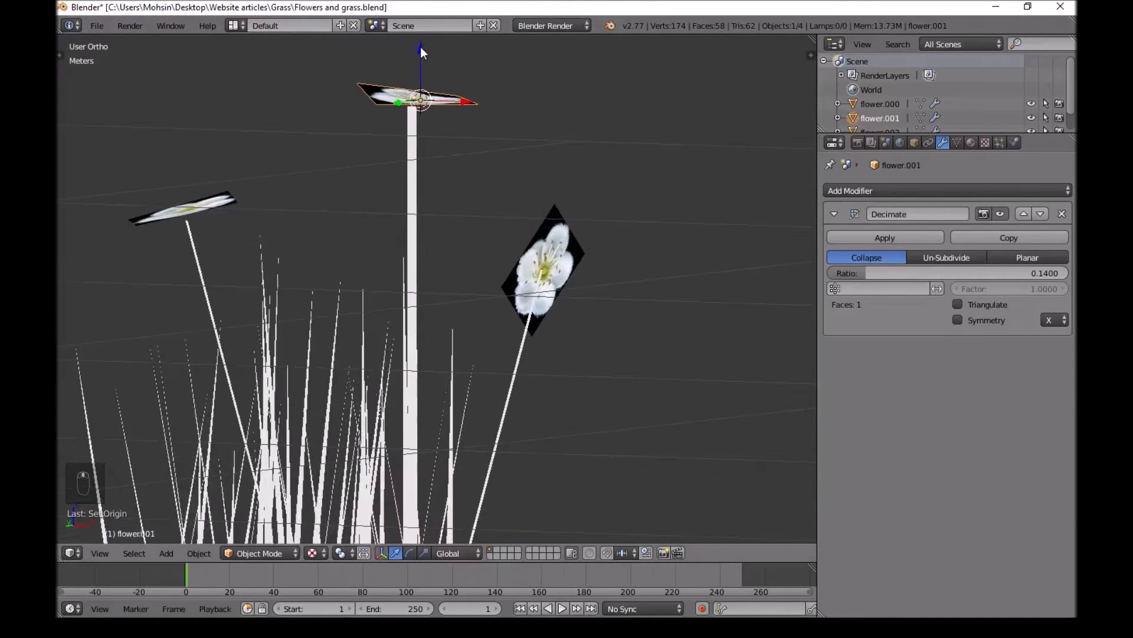
Rotate flower.001's head so its image faces the front view
left_click_drag(423, 57, 421, 57)
left_click_drag(450, 86, 471, 202)
key("r")
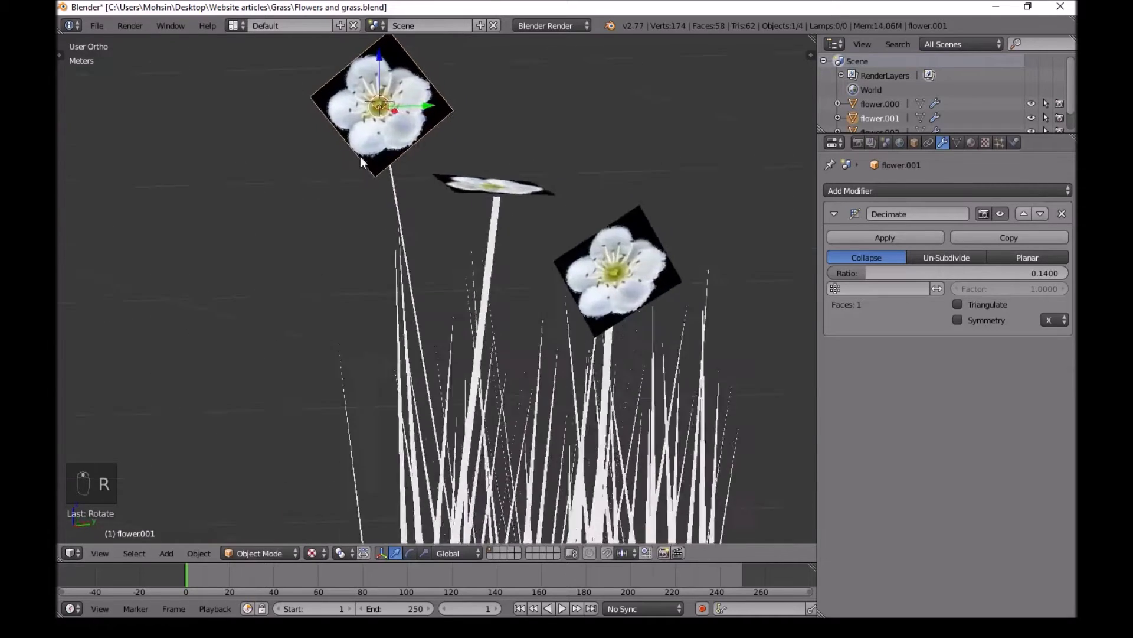
left_click(368, 165)
Rotate the next flower head on a single axis until it faces forward, undoing an unwanted tilt
key("r")
key("r")
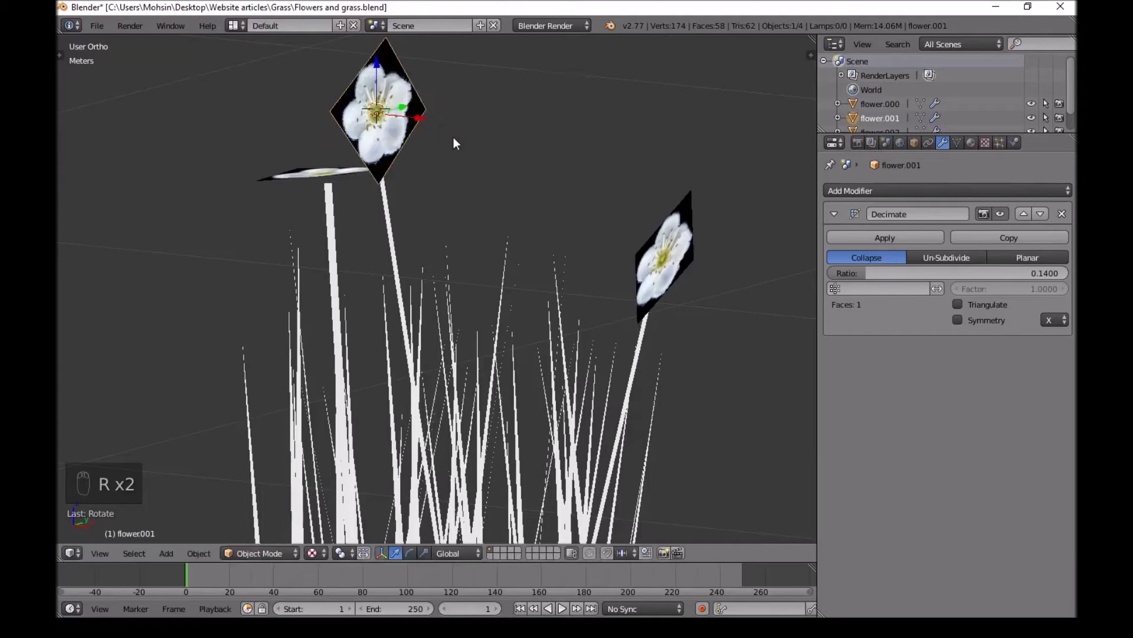
key("r")
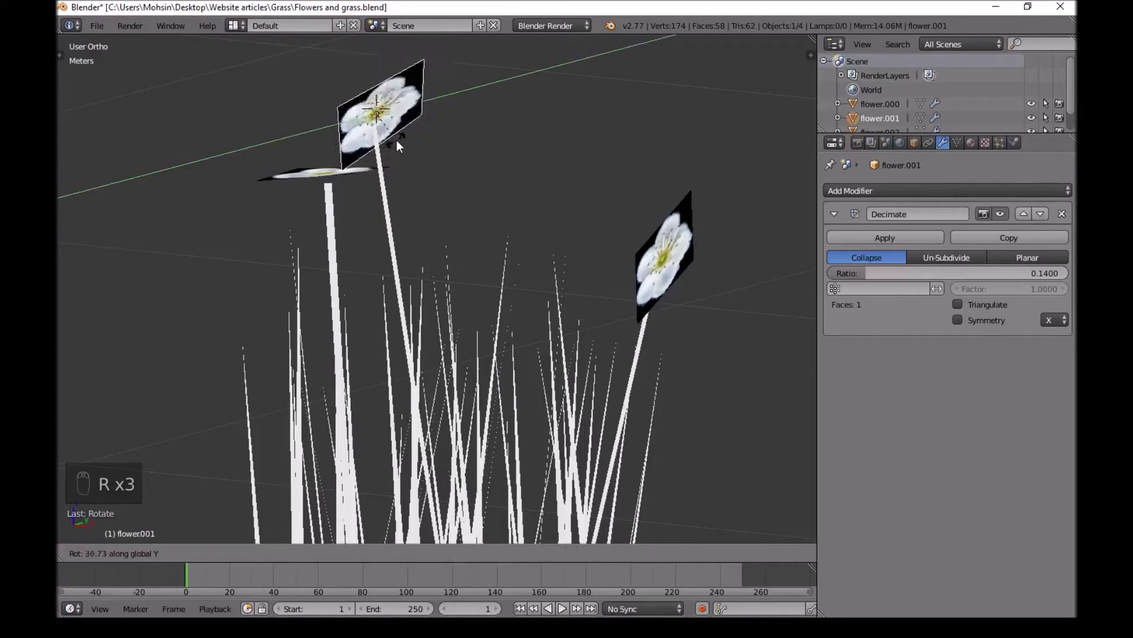
key("r")
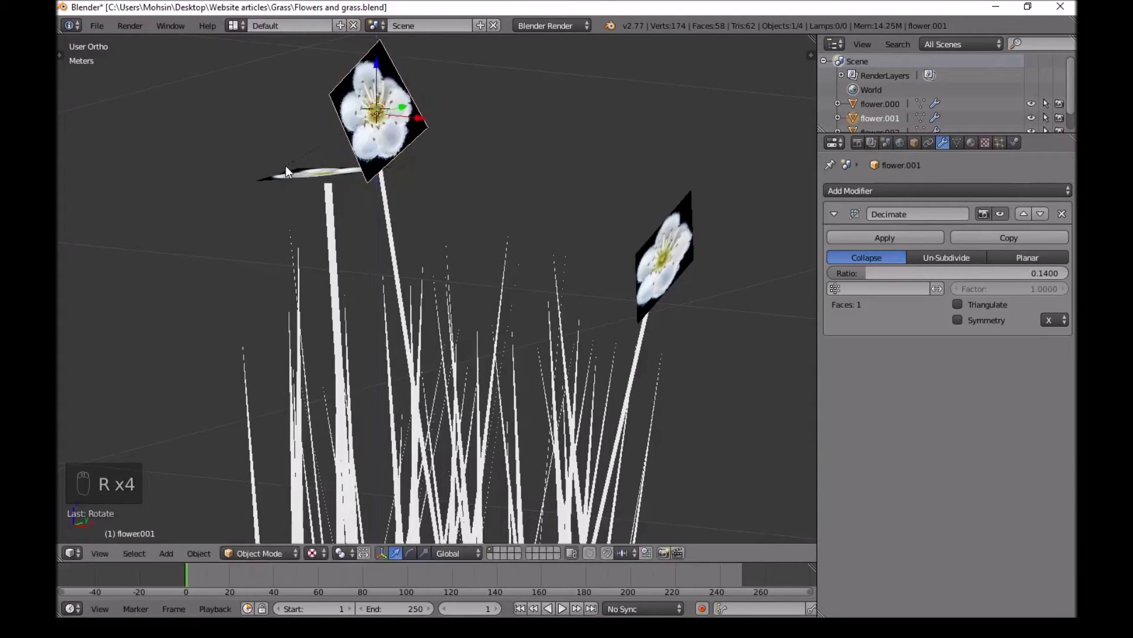
left_click(559, 173)
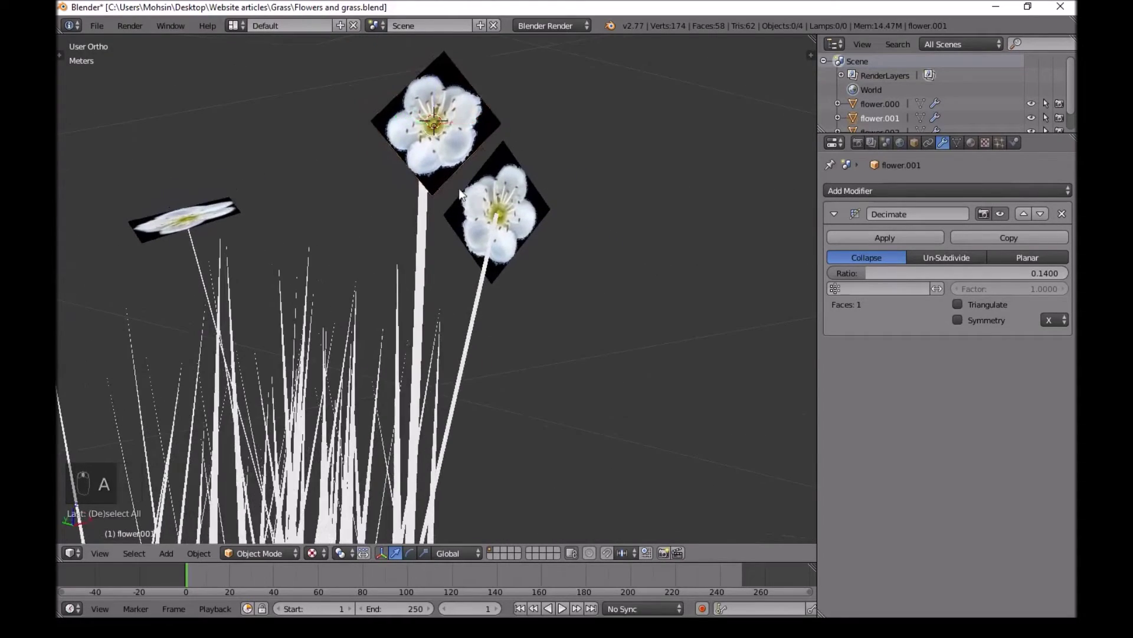
key("a")
middle_click(259, 259)
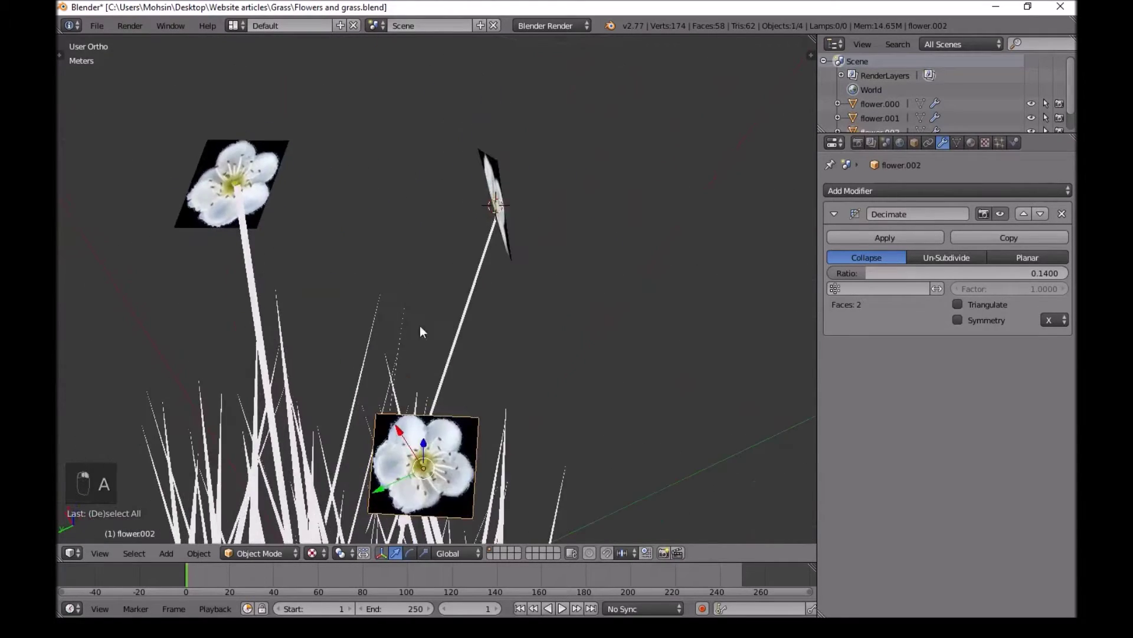
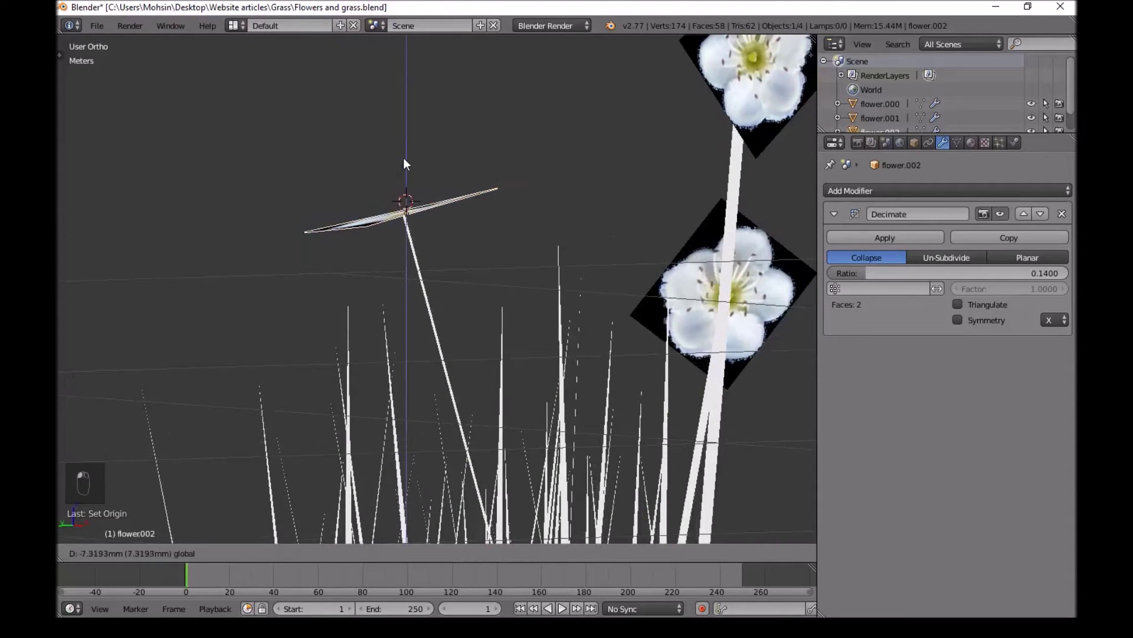
Turn flower.002's head to face the front and review the whole clump
key("r")
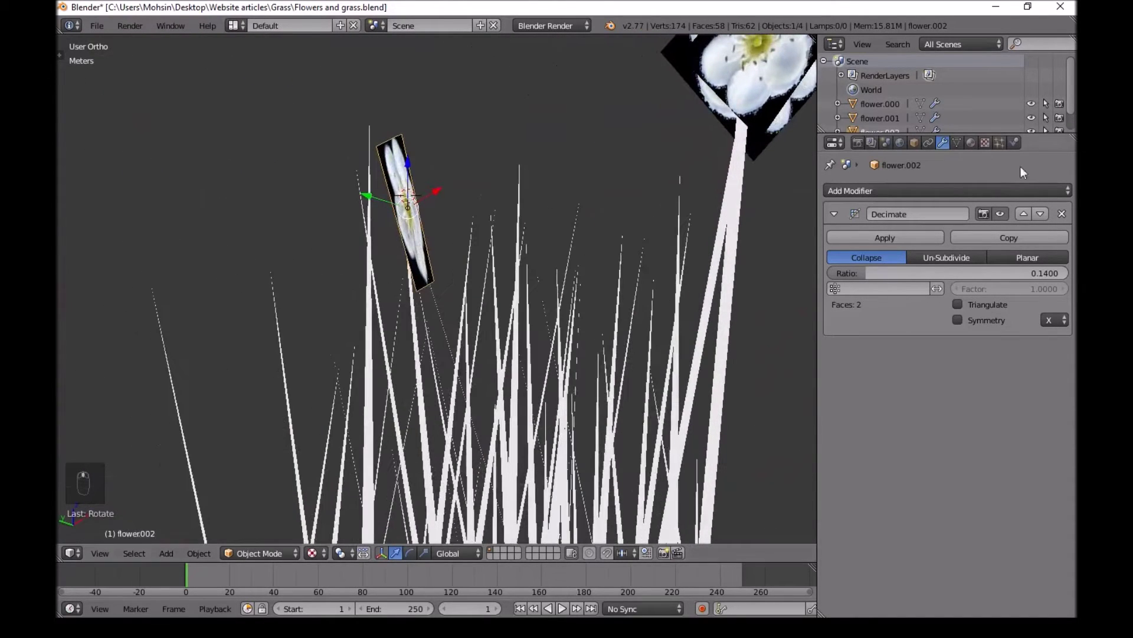
middle_click(559, 169)
left_click_drag(883, 242, 726, 226)
middle_click(866, 243)
middle_click(686, 298)
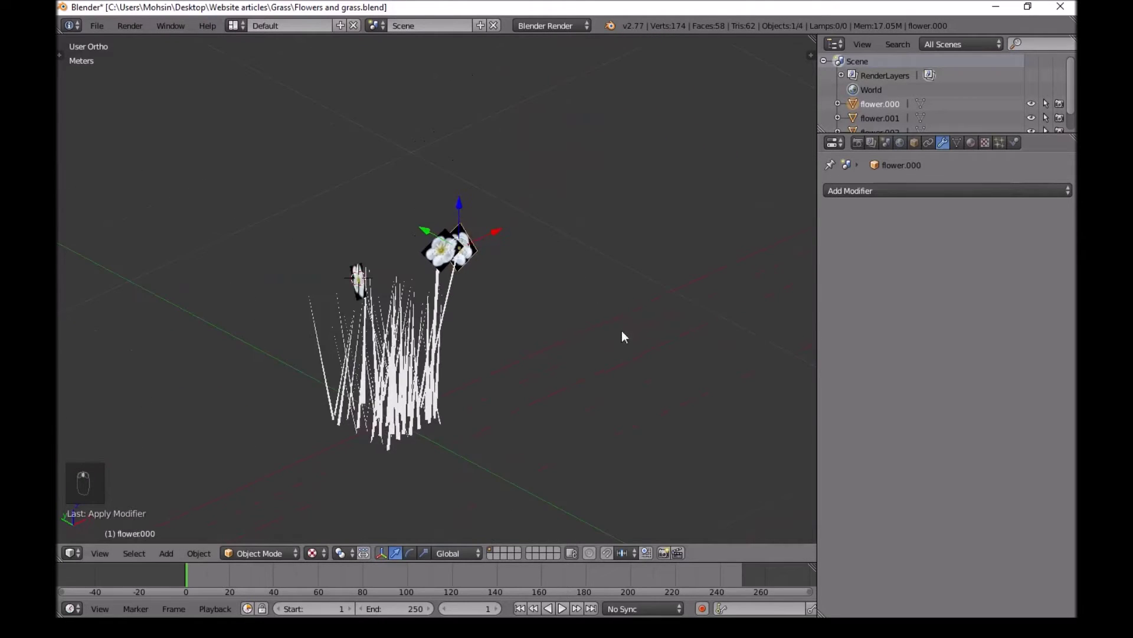
Select all the grass and flower objects as one four-object group
key("a")
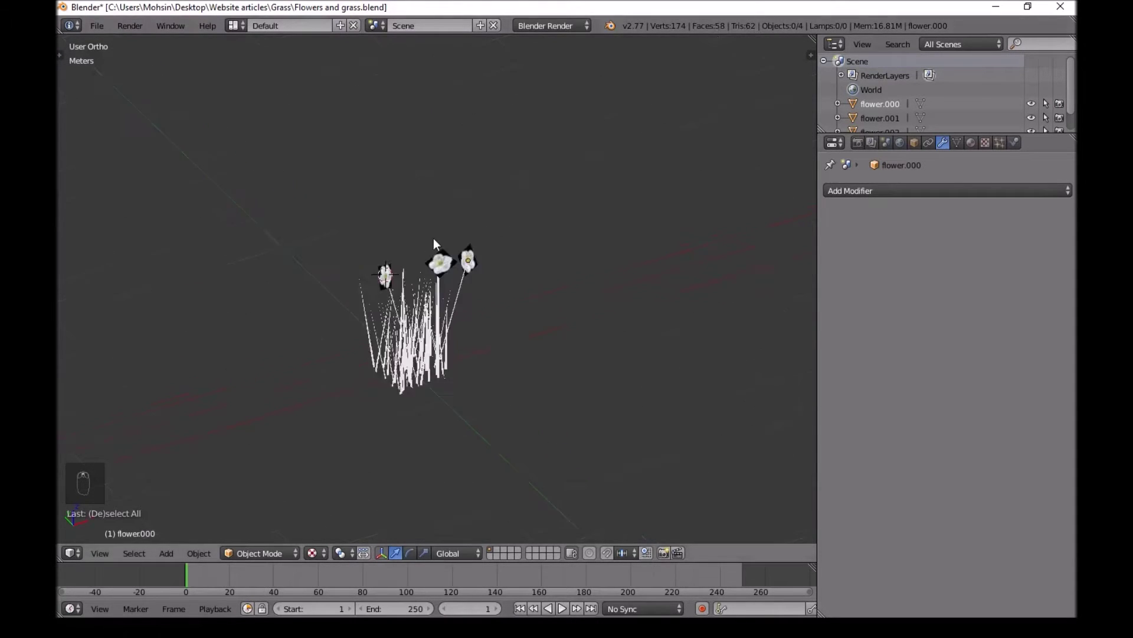
key("a")
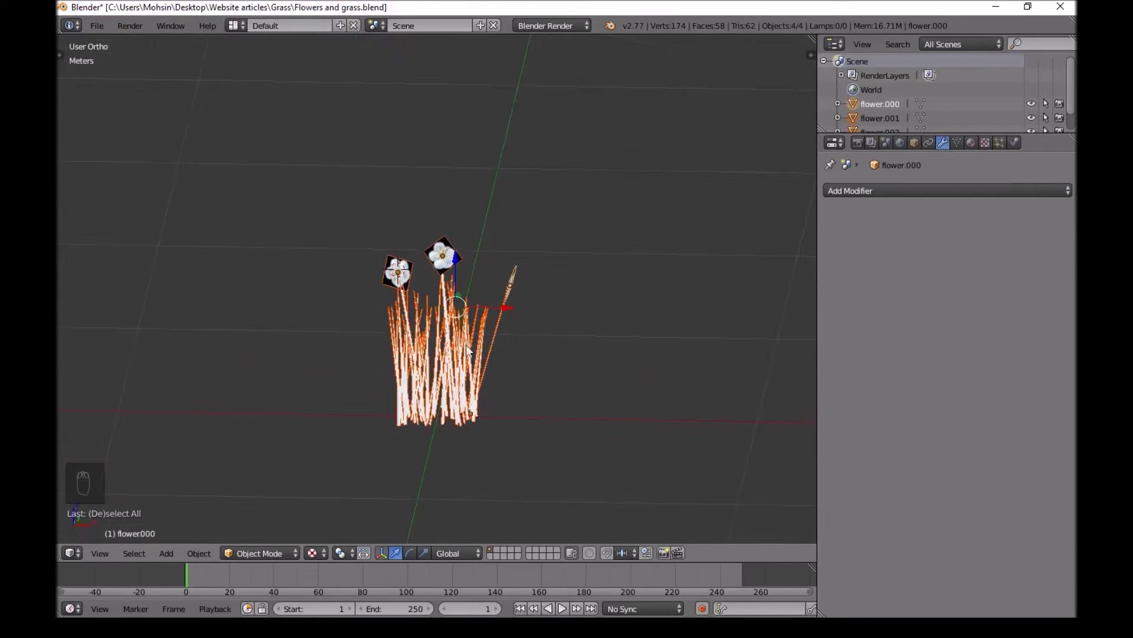
key("a")
key("a")
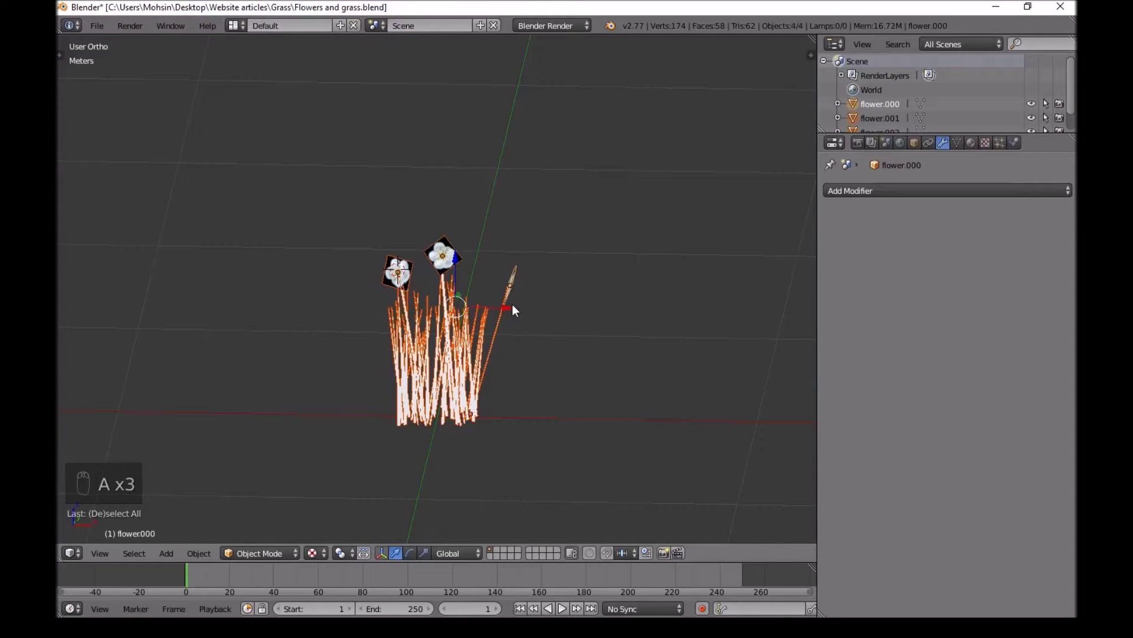
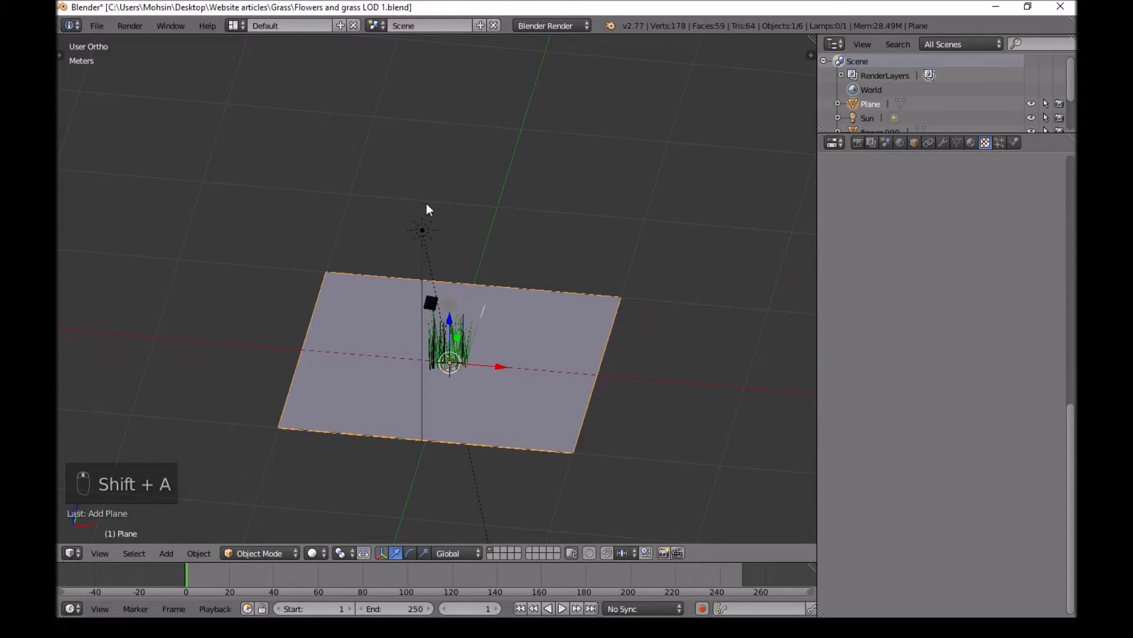
From front view, rotate the plane 90° on X and raise it so its bottom edge sits on the grid floor
key("KP_1")
key("r")
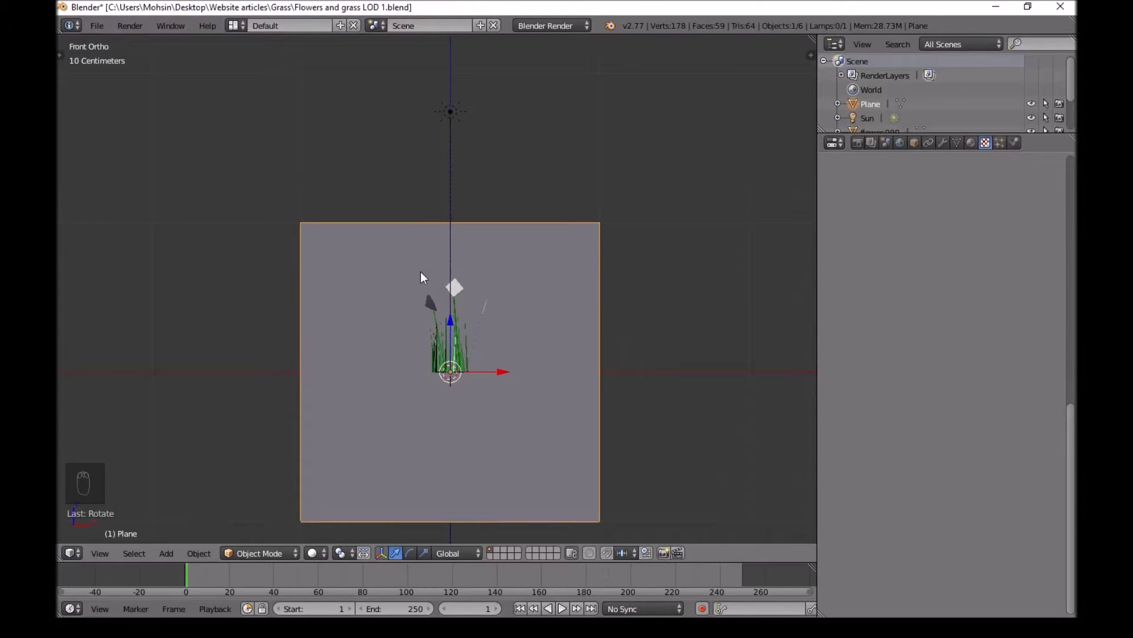
left_click_drag(426, 275, 452, 163)
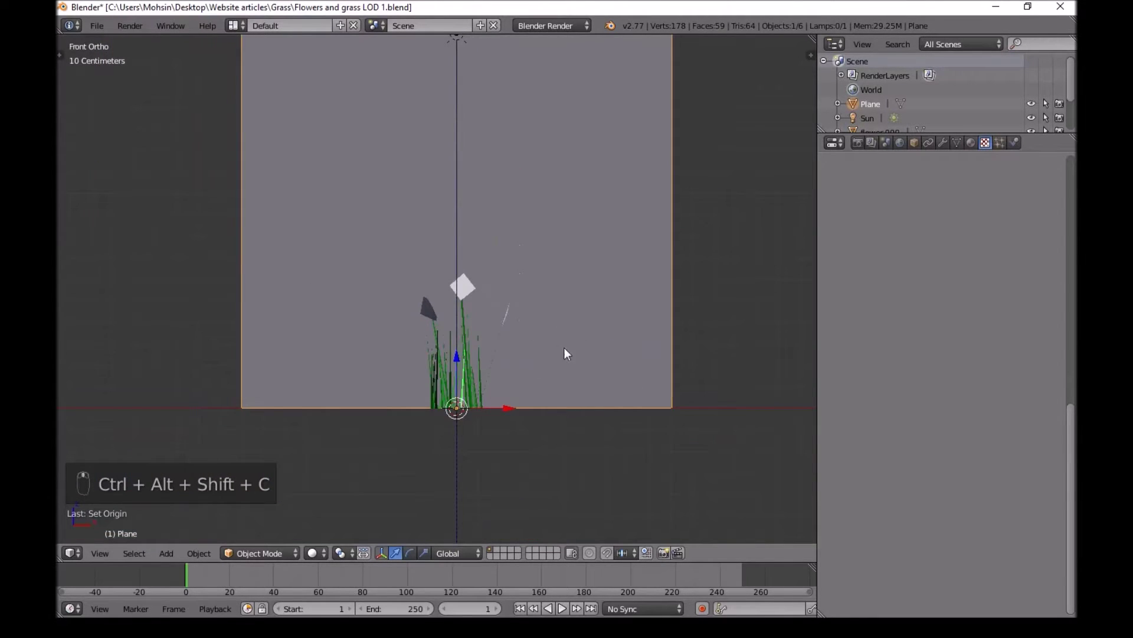
Scale and narrow the plane into a card that tightly frames the grass and three flower heads
key("s")
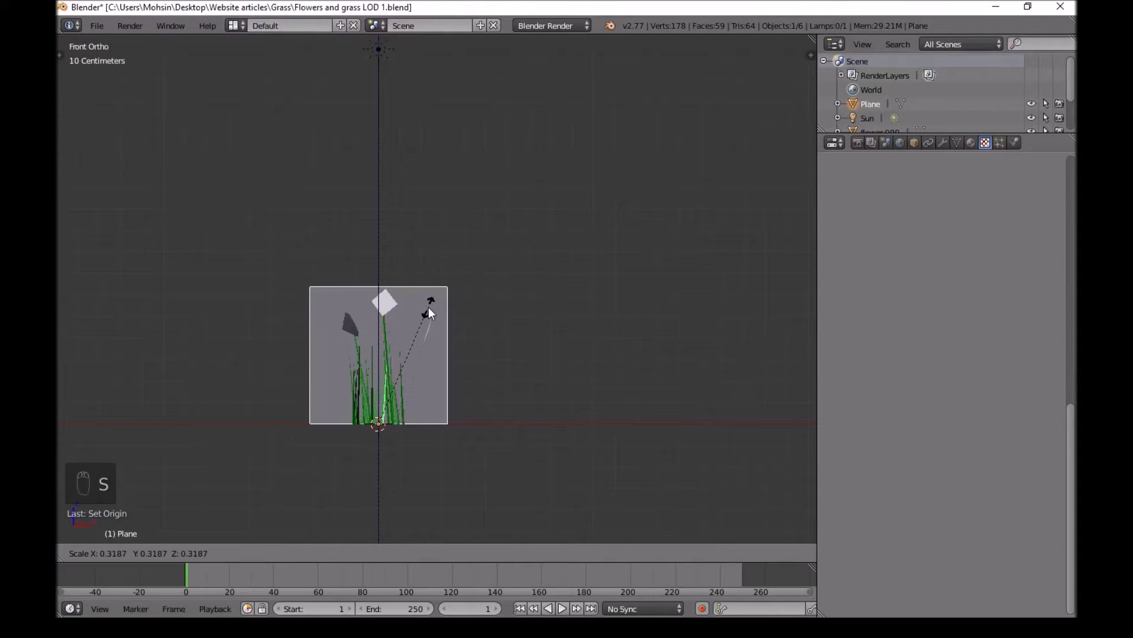
key("s")
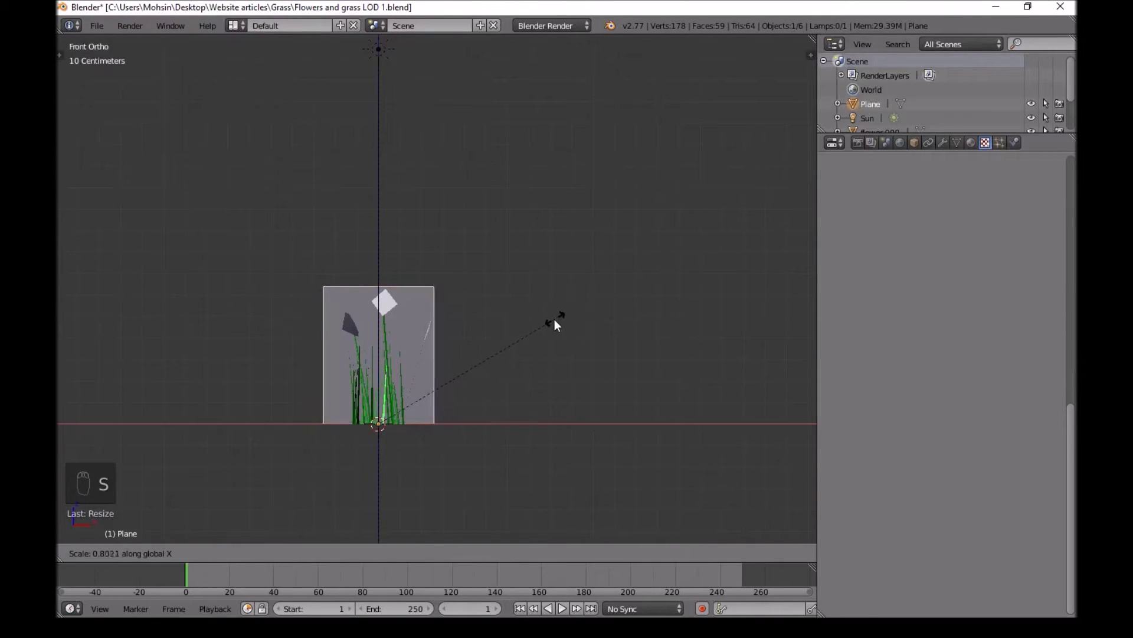
key("g")
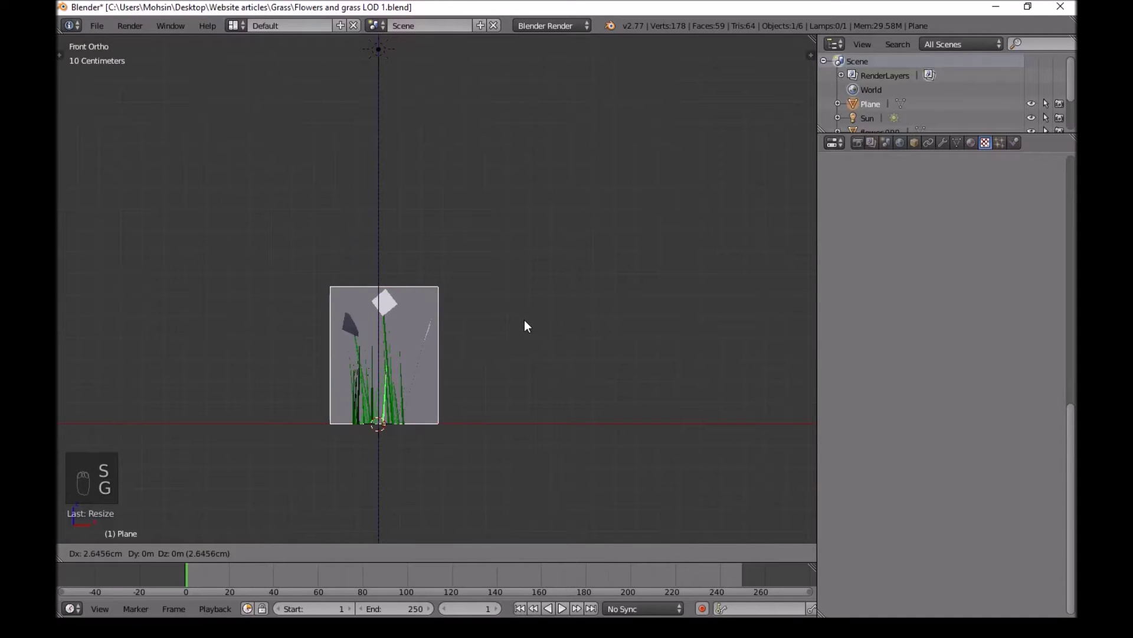
key("g")
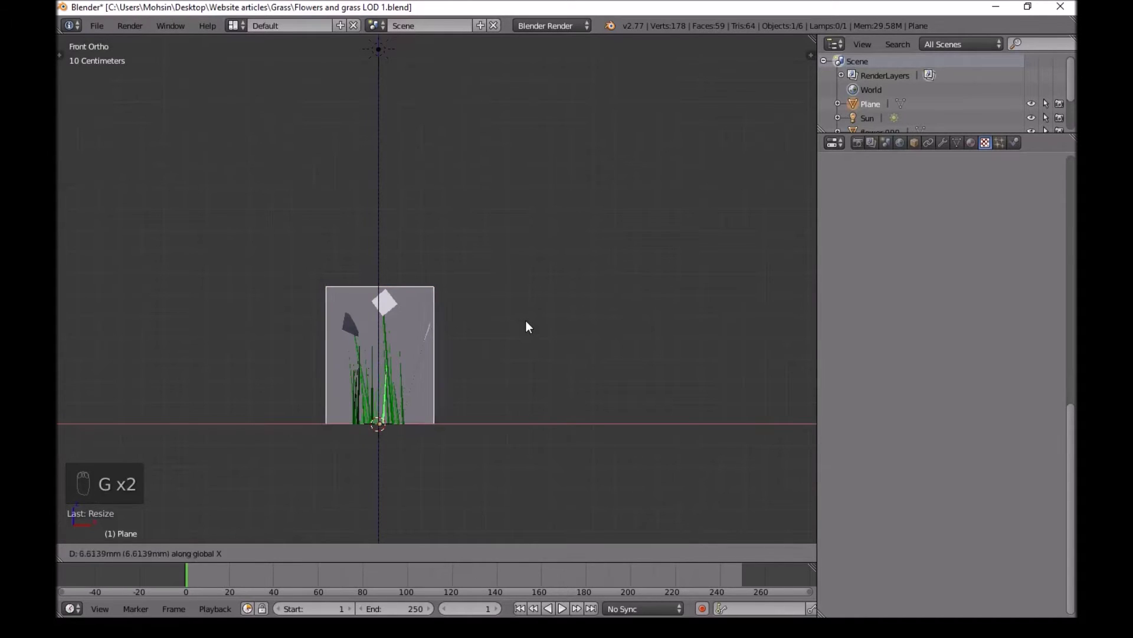
key("s")
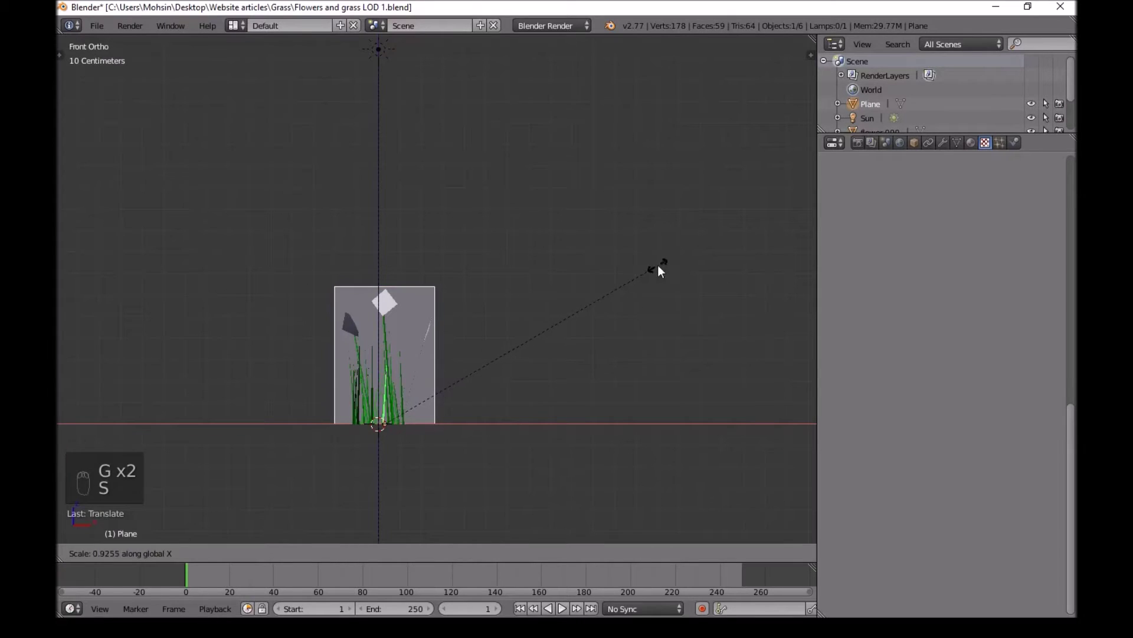
left_click_drag(358, 268, 352, 428)
left_click(621, 300)
Return to front ortho view and assign a new material to the plane card
key("KP_1")
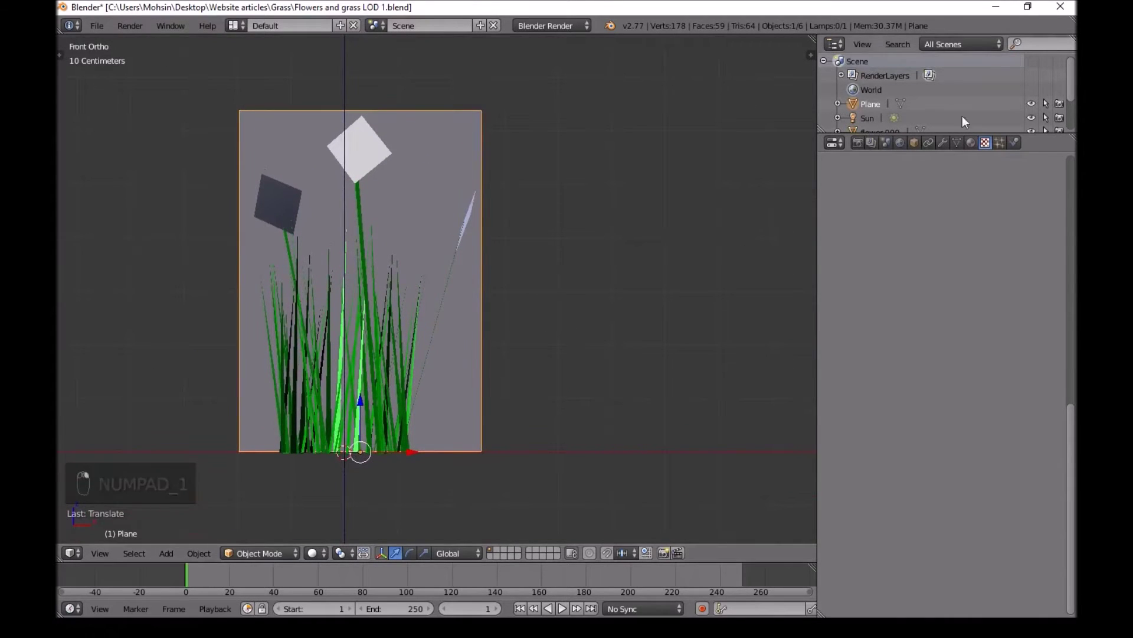
left_click_drag(976, 144, 374, 224)
Render the grass and flowers from the front view with Shift+Z
key("shift+z")
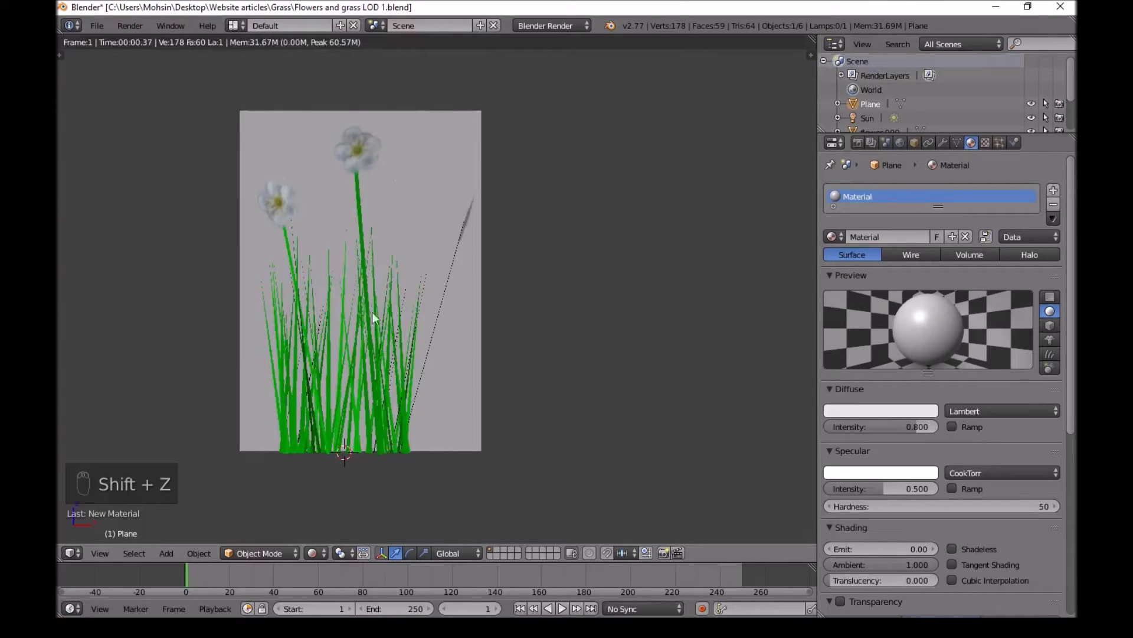
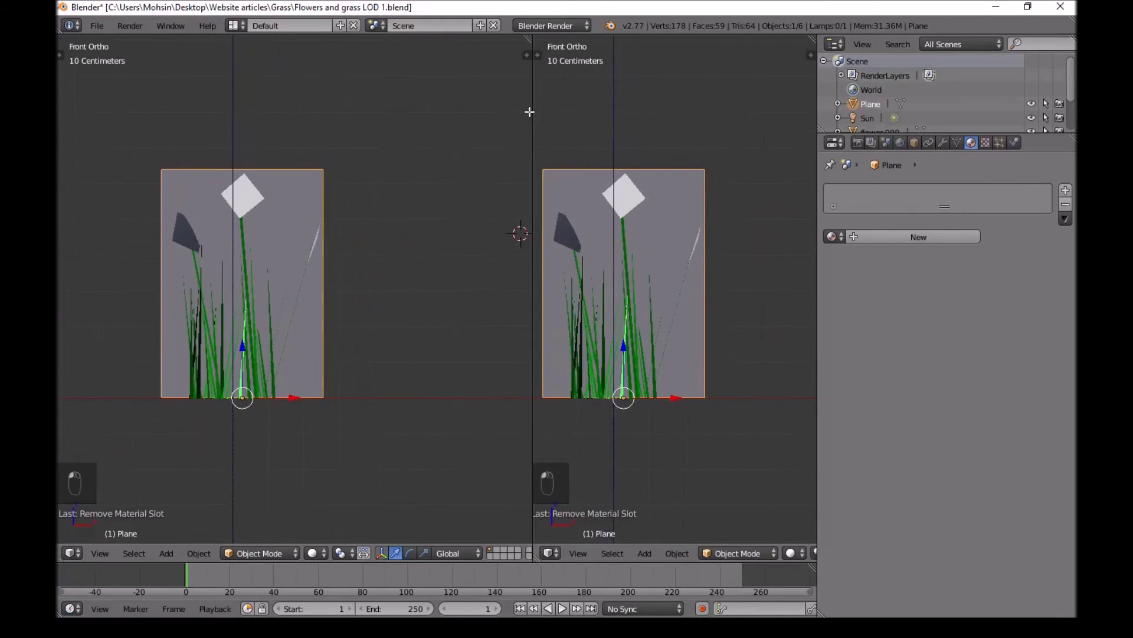
Recenter the view on the scene and reset the 3D cursor with Shift+C
key("shift+c")
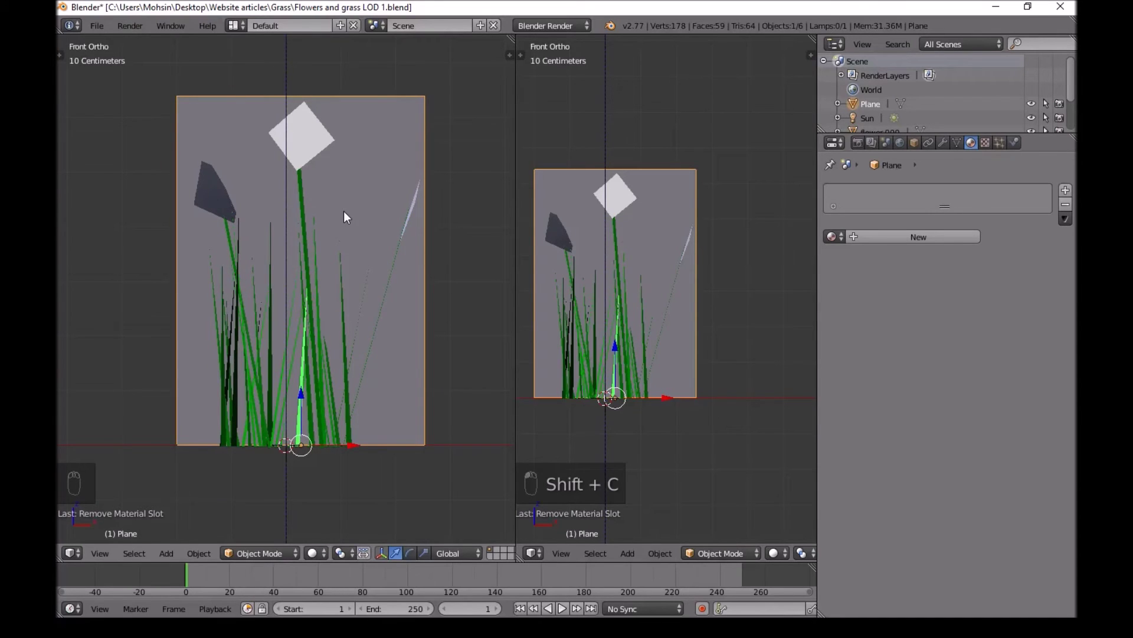
Unwrap the plane card's face into UV space so the baked image maps onto it
key("Tab")
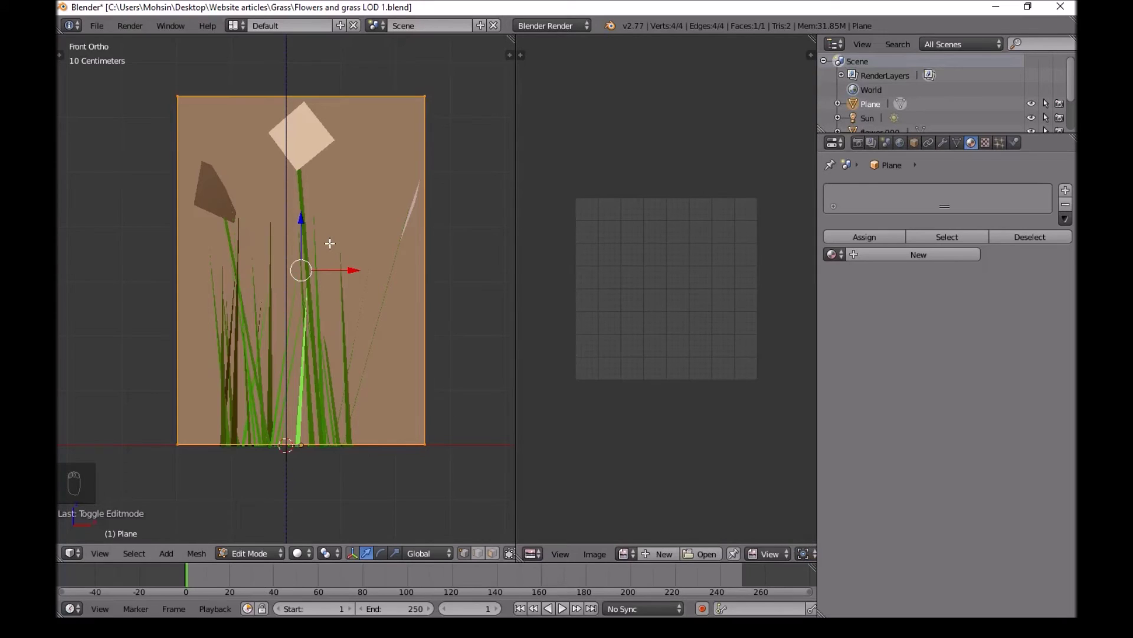
key("u")
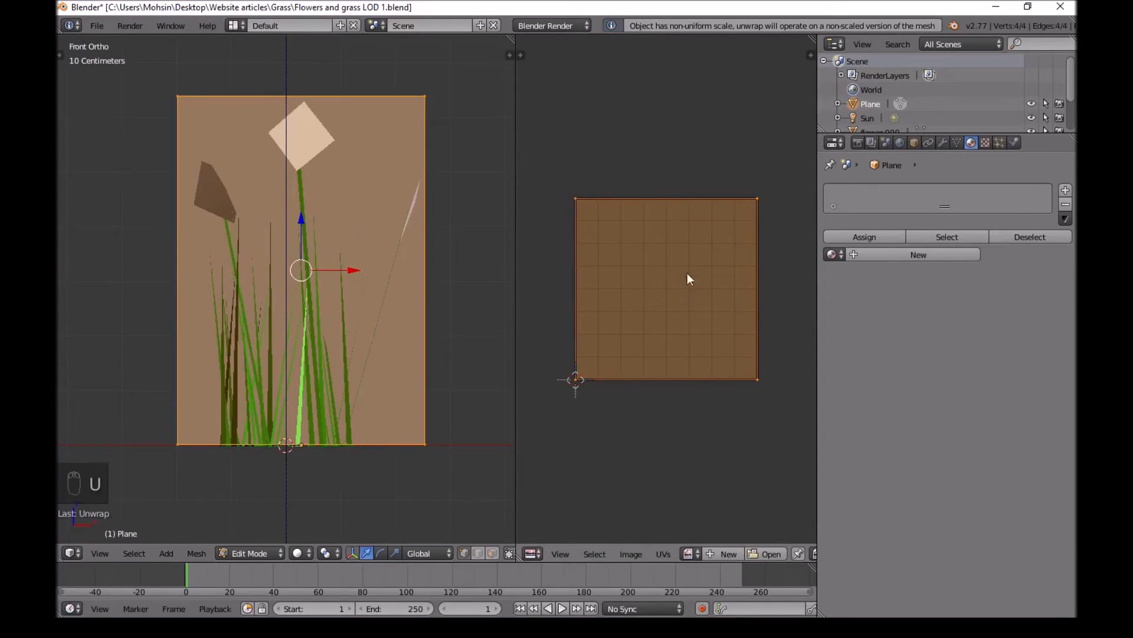
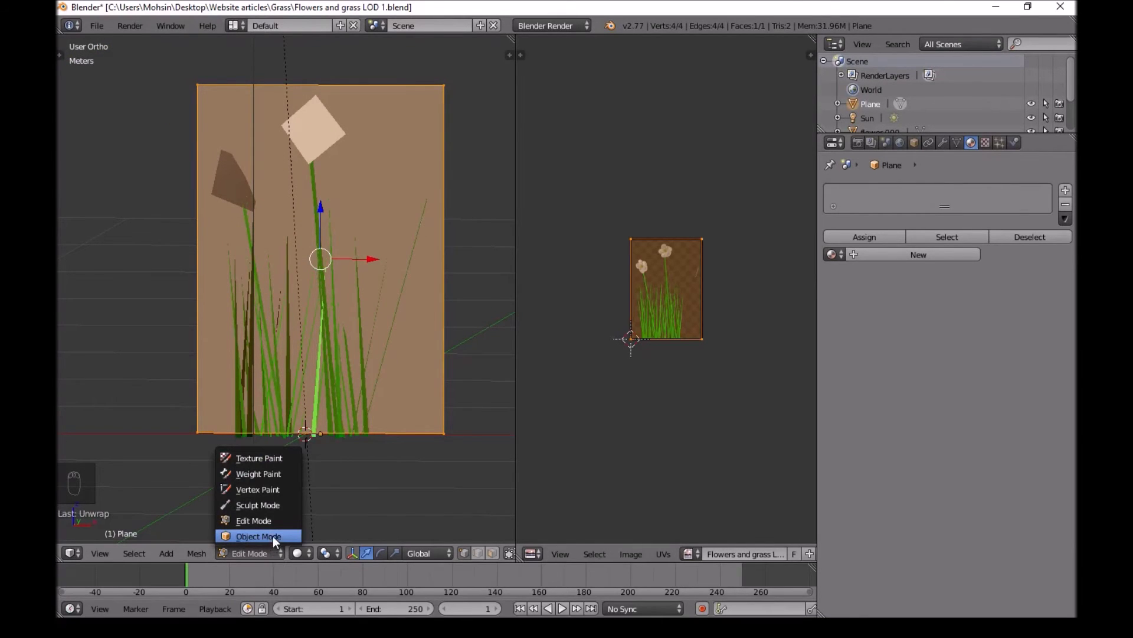
left_click_drag(323, 554, 308, 314)
middle_click(309, 315)
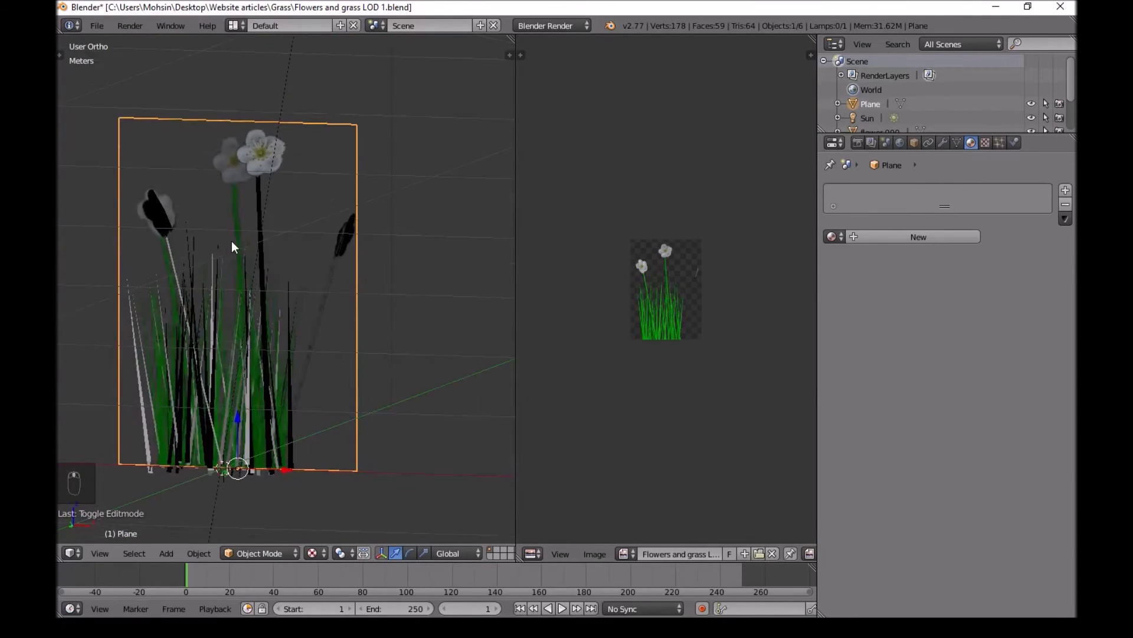
Delete the original grass blades, flowers and sun lamp, leaving the card in front ortho view
key("KP_1")
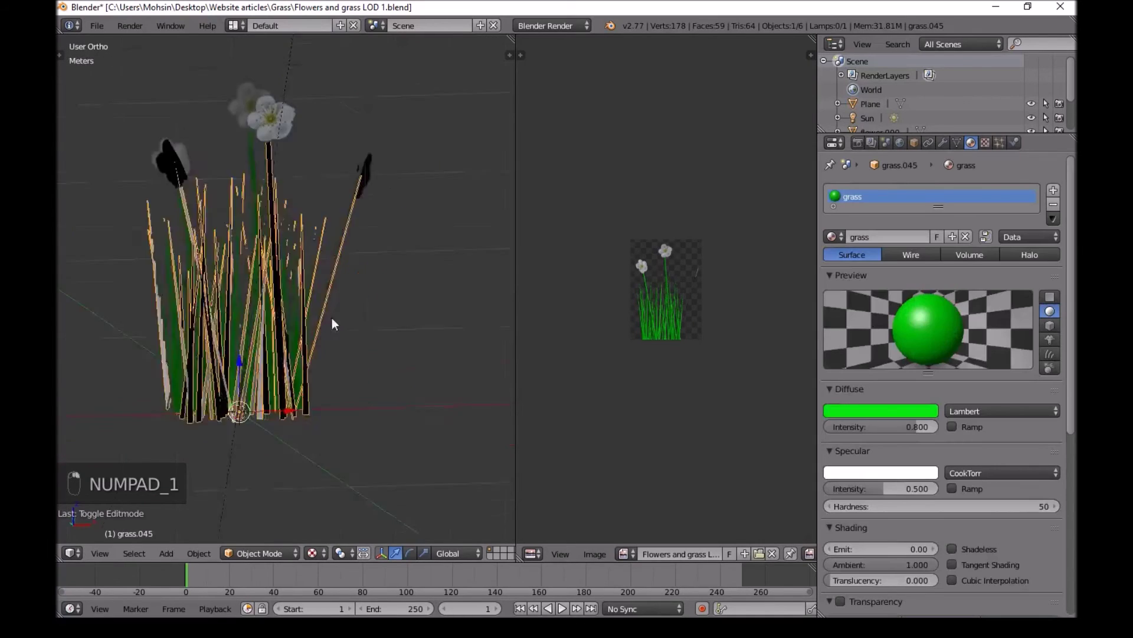
key("Delete")
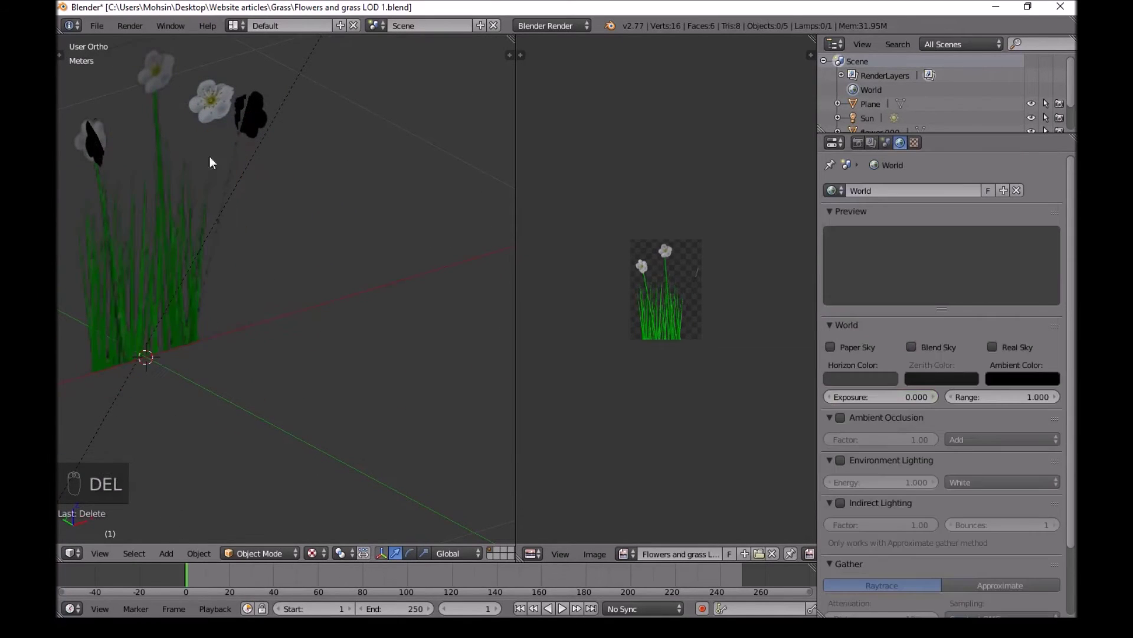
key("Delete")
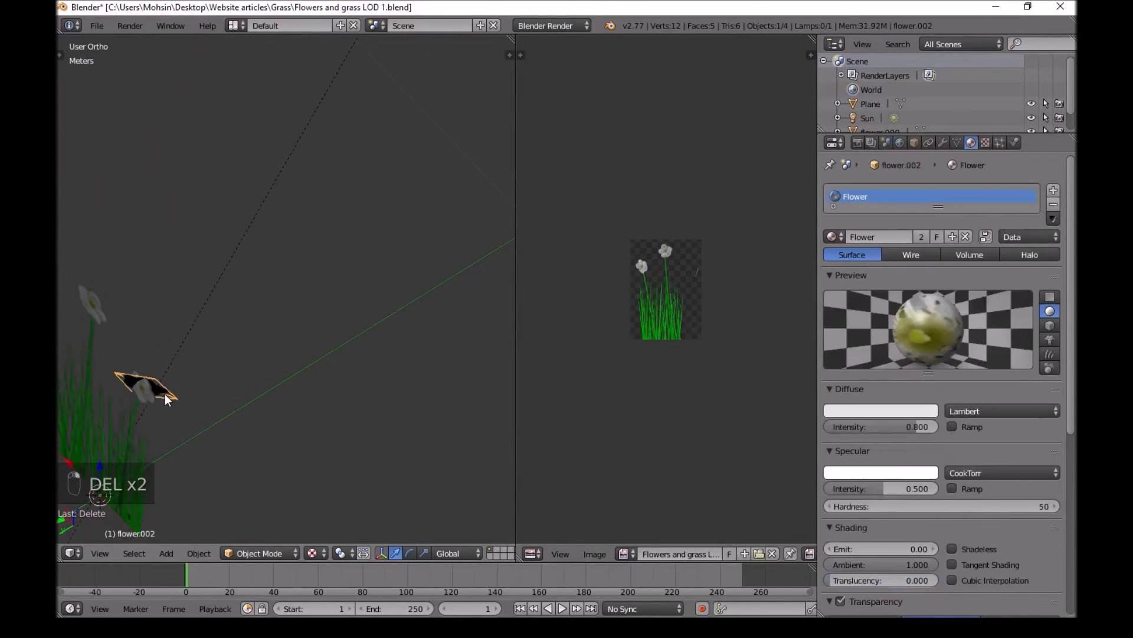
key("Delete")
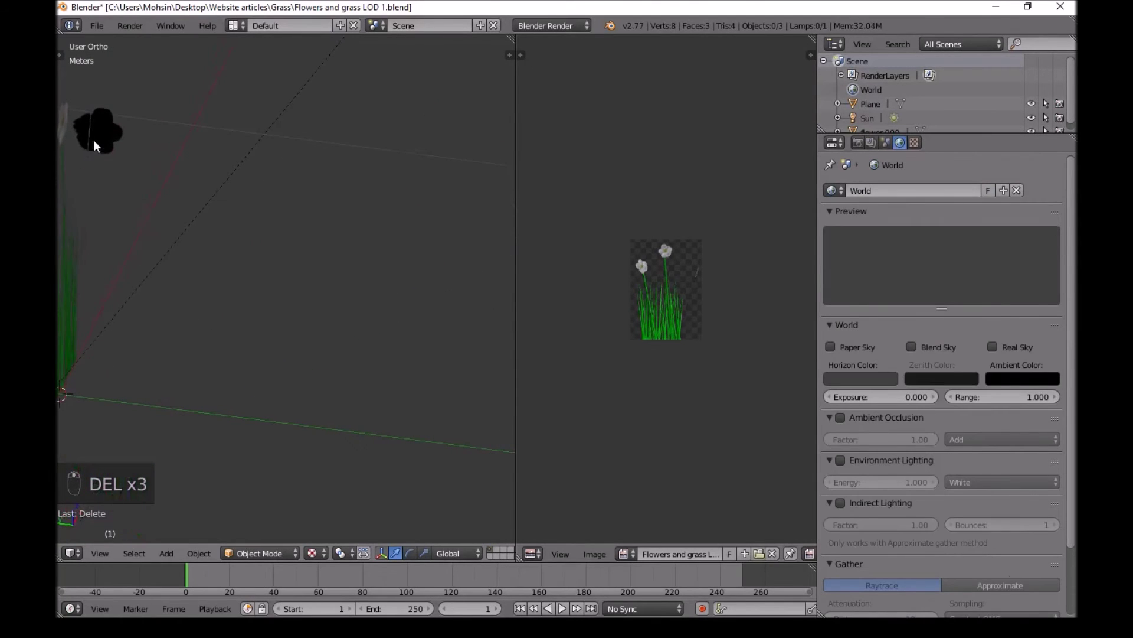
key("Delete")
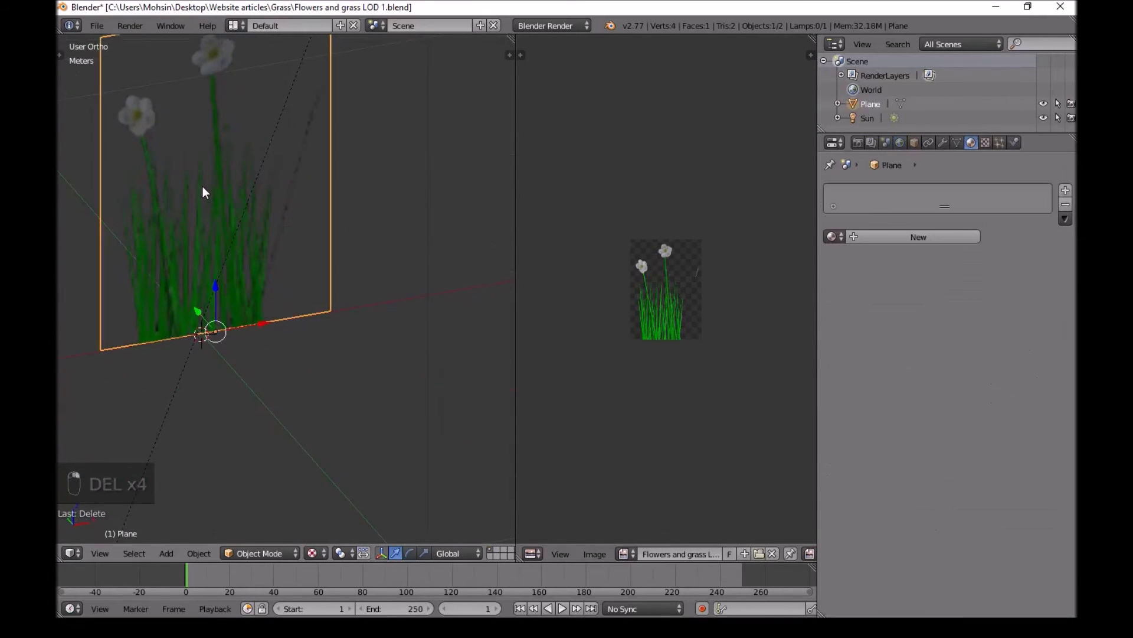
key("Delete")
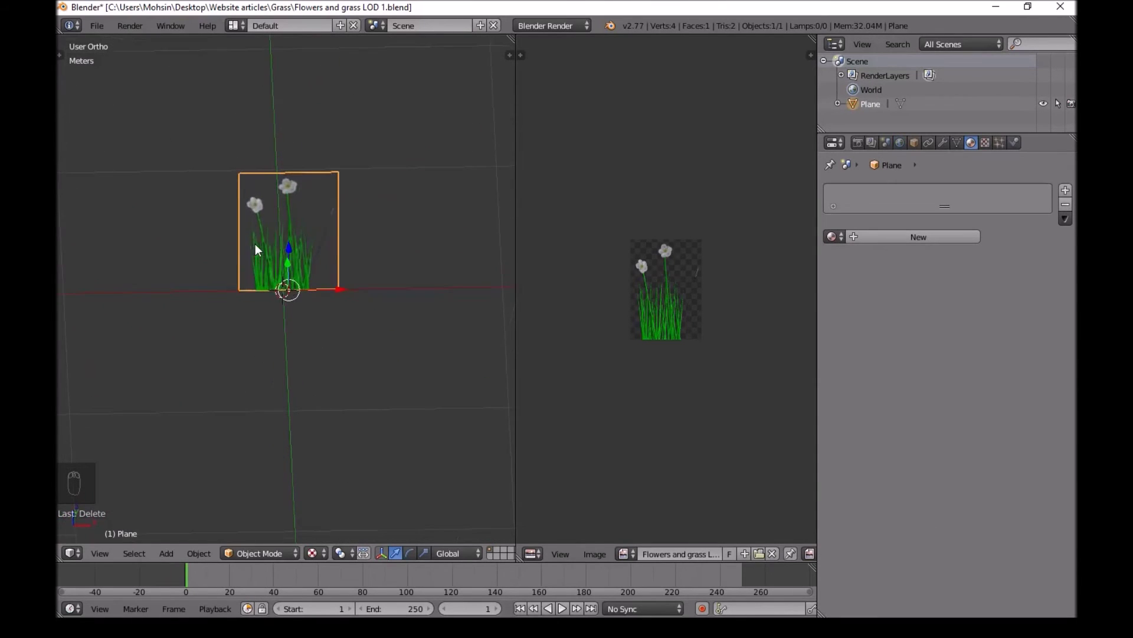
key("KP_1")
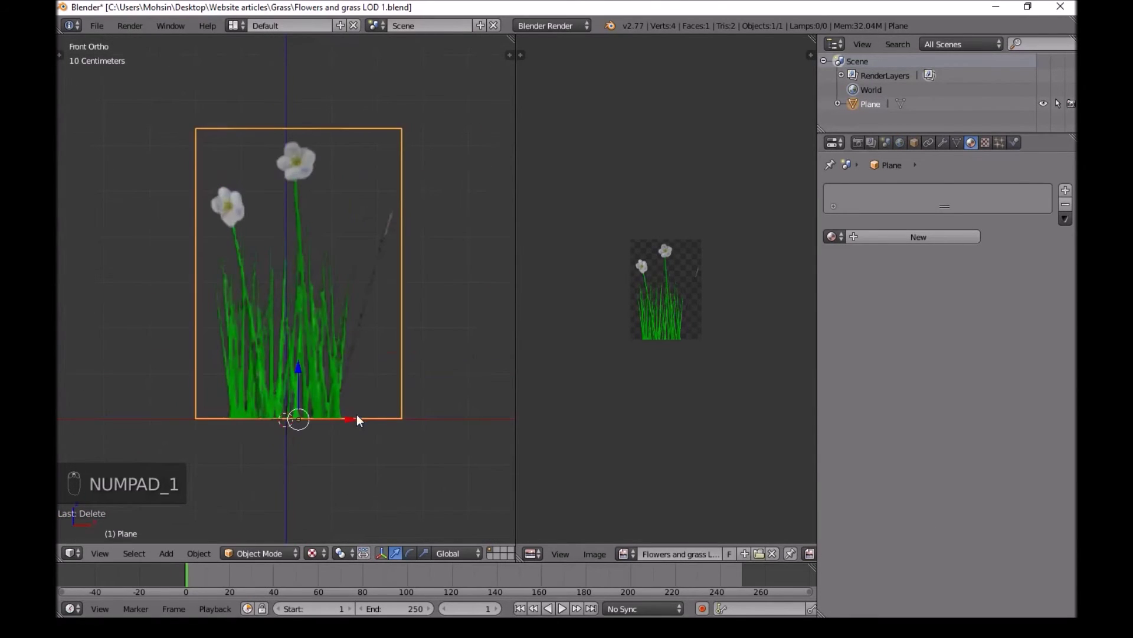